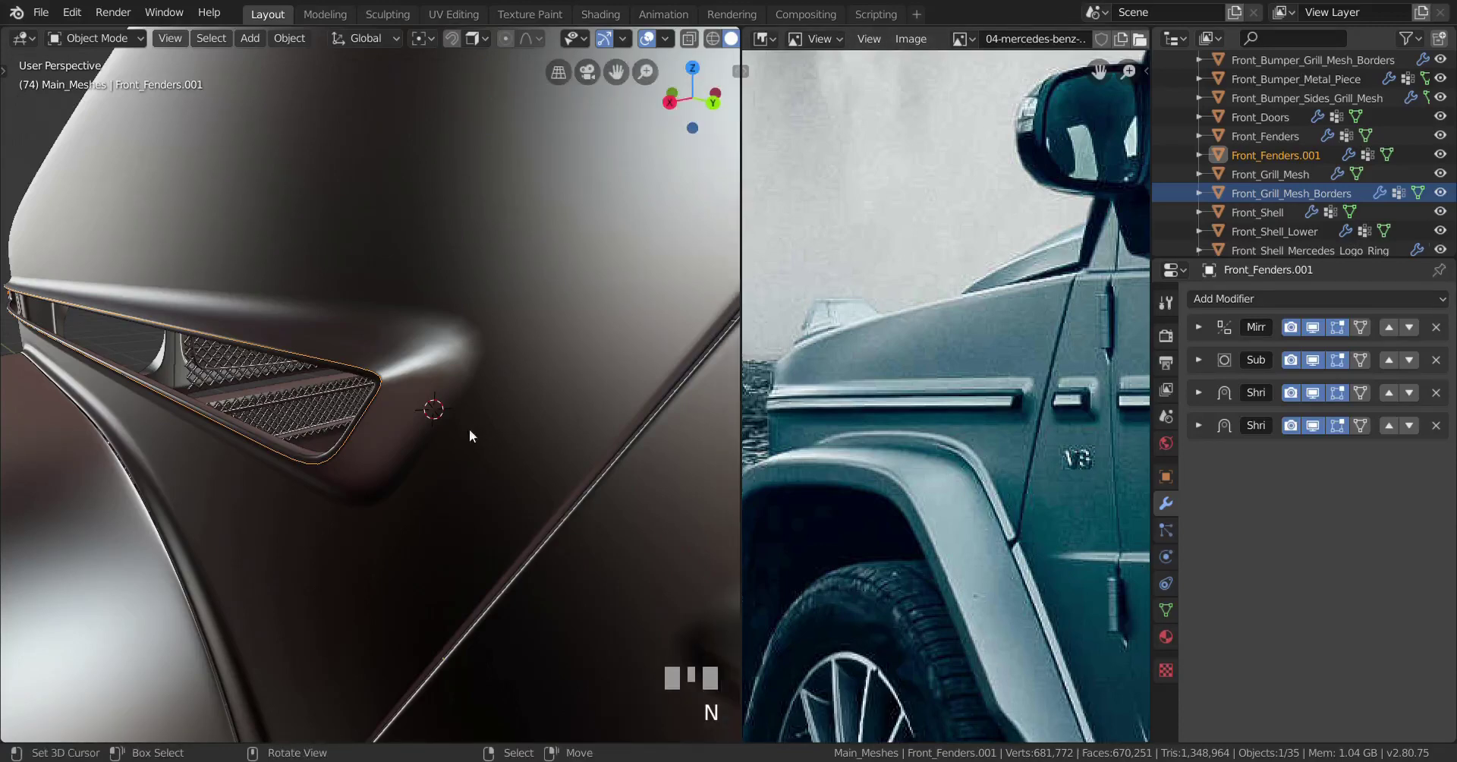
Step: Enter mesh editing on Front_Fenders.001 and select the vent region geometry
scroll("down", 3)
scroll("up", 3)
key("Tab")
scroll("down", 3)
key("a")
left_click_drag(427, 444, 455, 469)
Step: Box-select across the vent opening to pick its whole face boundary
scroll("down", 3)
scroll("up", 3)
scroll("up", 3)
scroll("down", 3)
scroll("up", 3)
scroll("down", 3)
left_click_drag(447, 462, 181, 456)
left_click_drag(176, 462, 548, 461)
Step: Fill the vent opening with a face and begin insetting it
scroll("down", 3)
scroll("up", 3)
scroll("up", 3)
scroll("down", 3)
scroll("up", 3)
key("f")
scroll("up", 3)
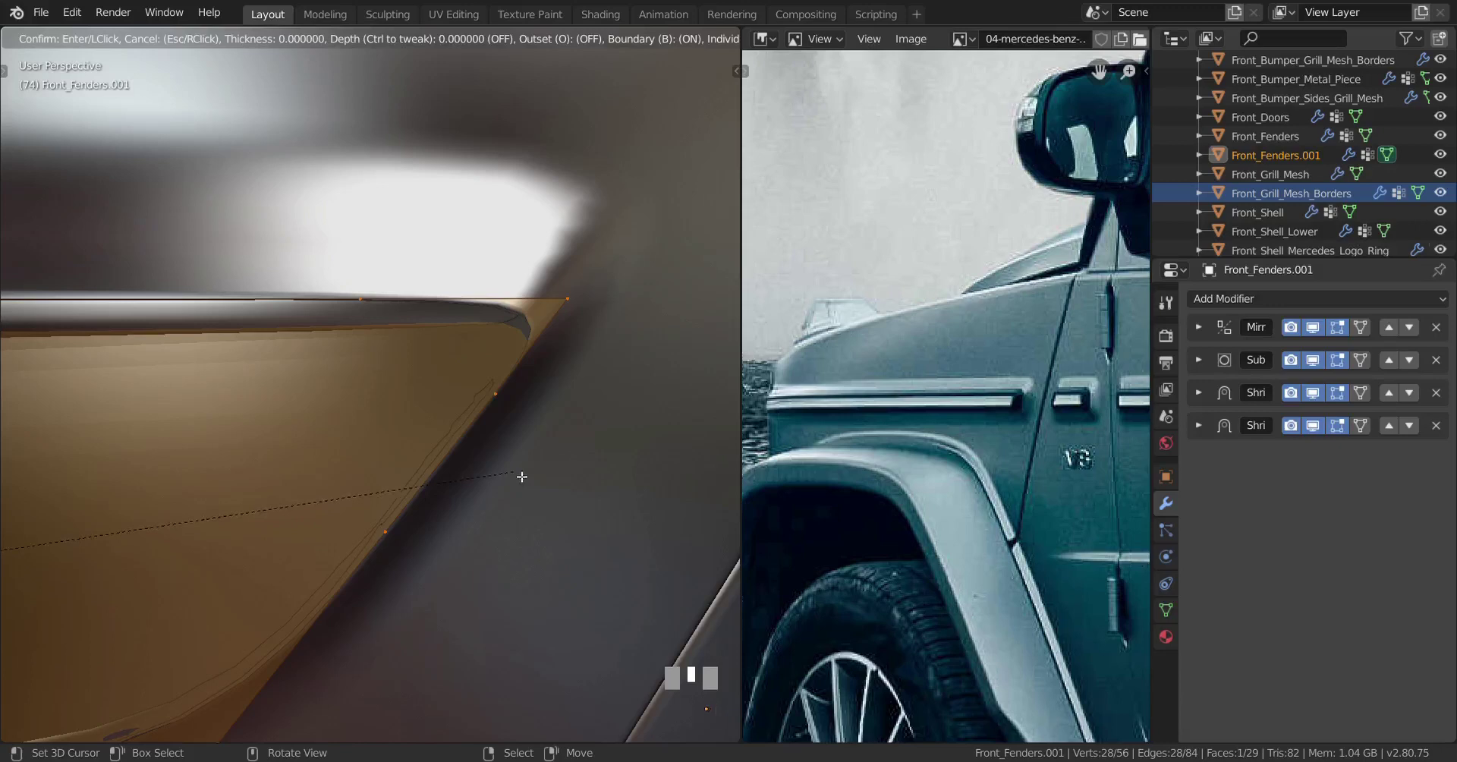
Step: Try an inset thickness on the vent face, then undo the attempt to redo it
left_click(425, 504)
left_click_drag(16, 733, 112, 688)
left_click_drag(261, 545, 61, 548)
left_click(15, 517)
key("ctrl+z")
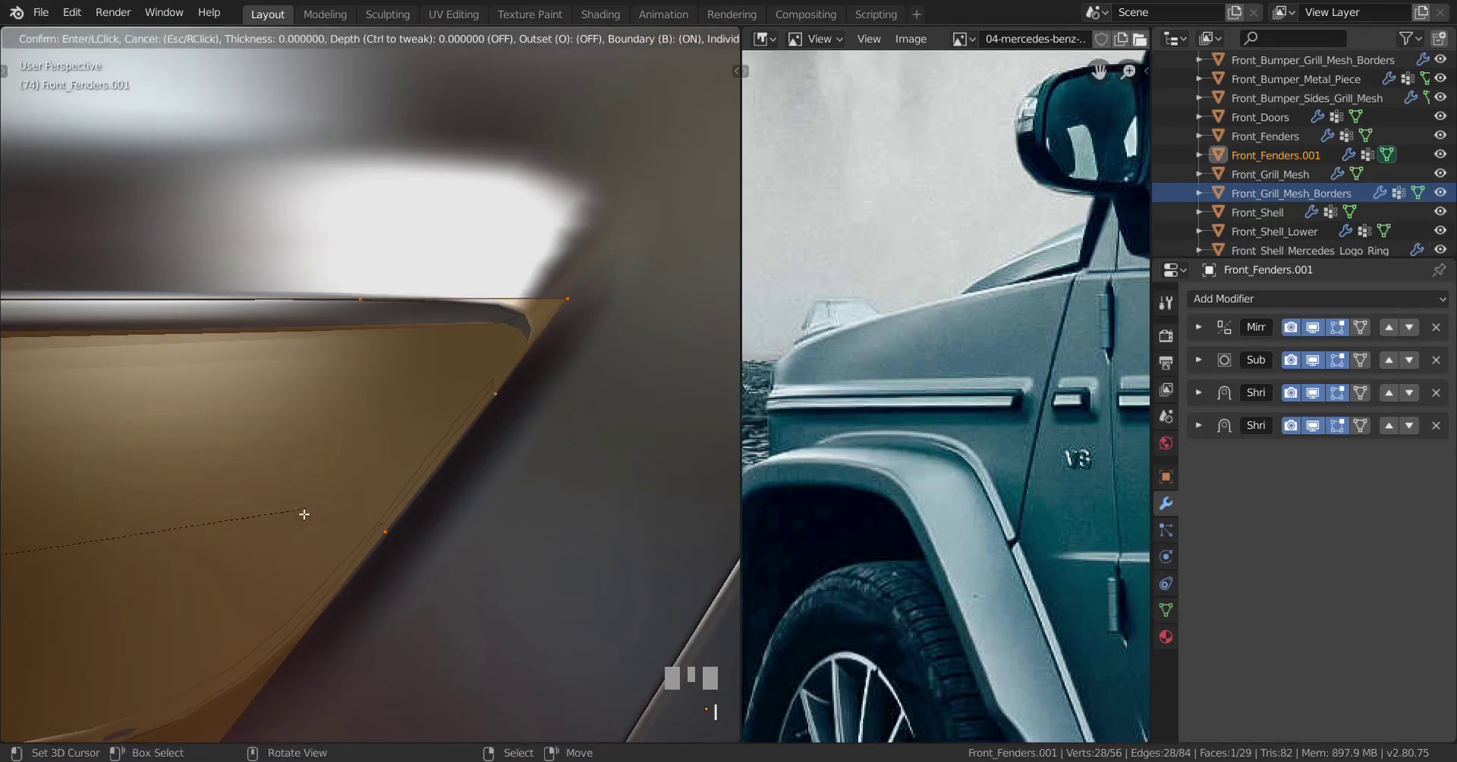
right_click(147, 567)
scroll("down", 3)
key("ctrl+z")
Step: Refill the vent face and inset it again, confirming a thin border ring
scroll("up", 3)
scroll("down", 3)
key("f")
key("i")
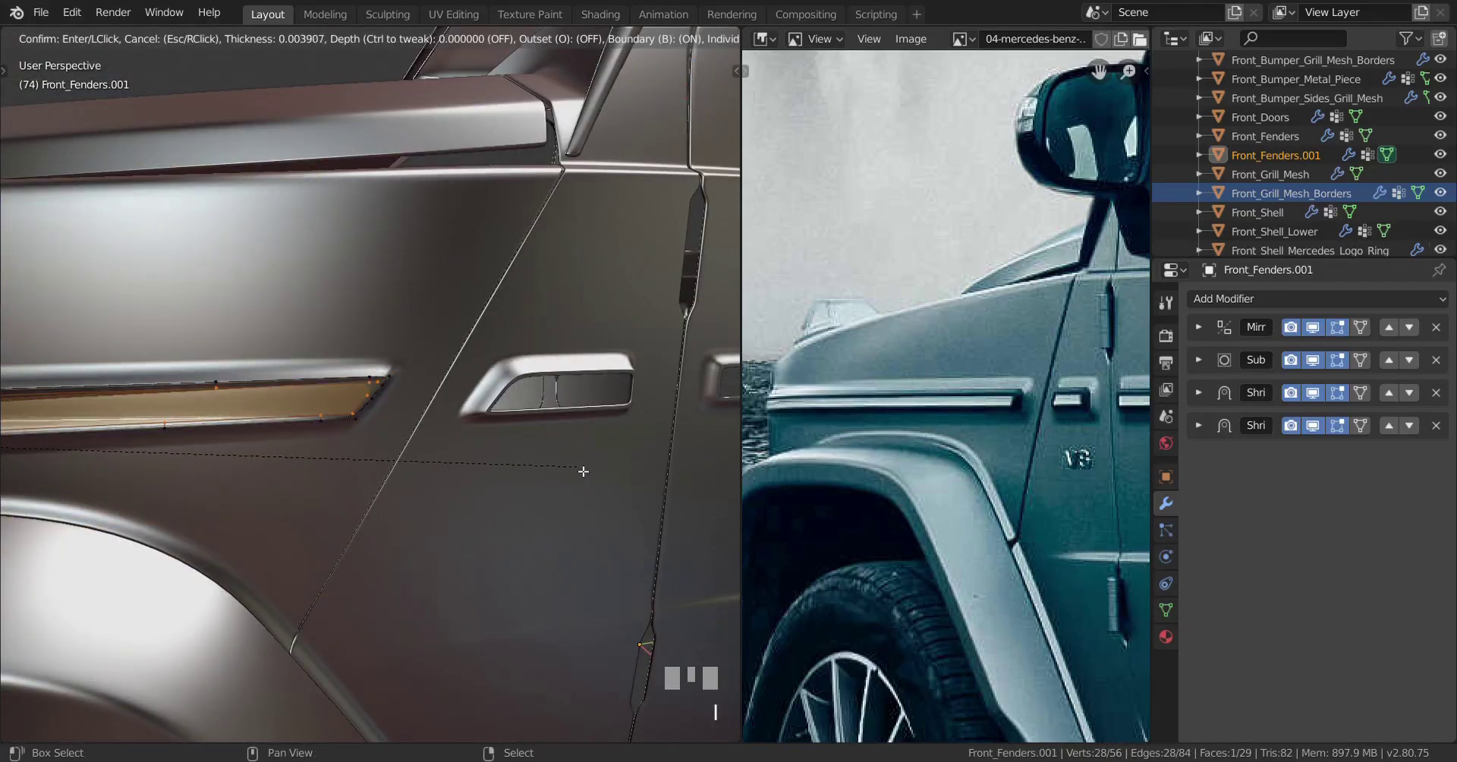
left_click(579, 466)
scroll("up", 3)
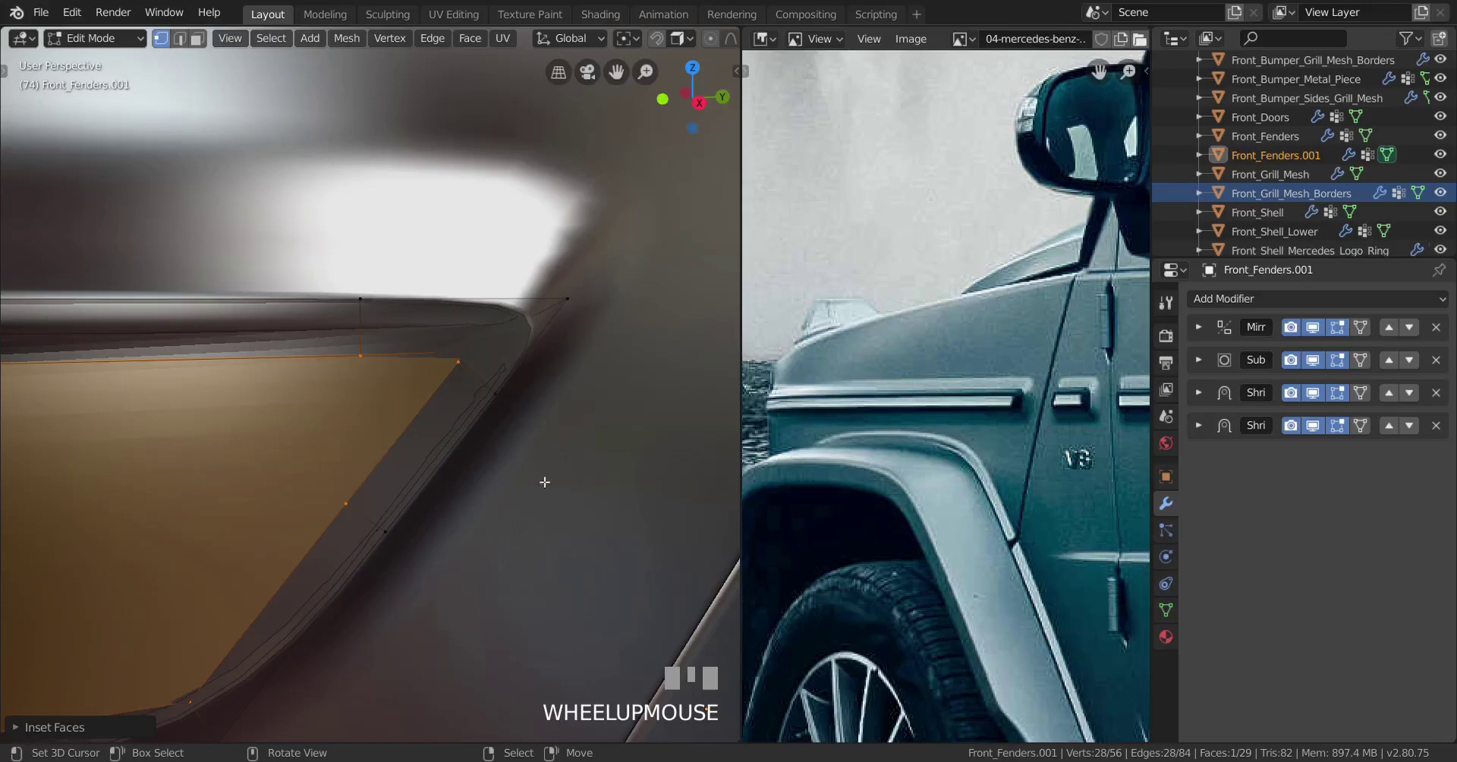
Step: Delete the inset's inner face to open the vent into a hollow slot
key("x")
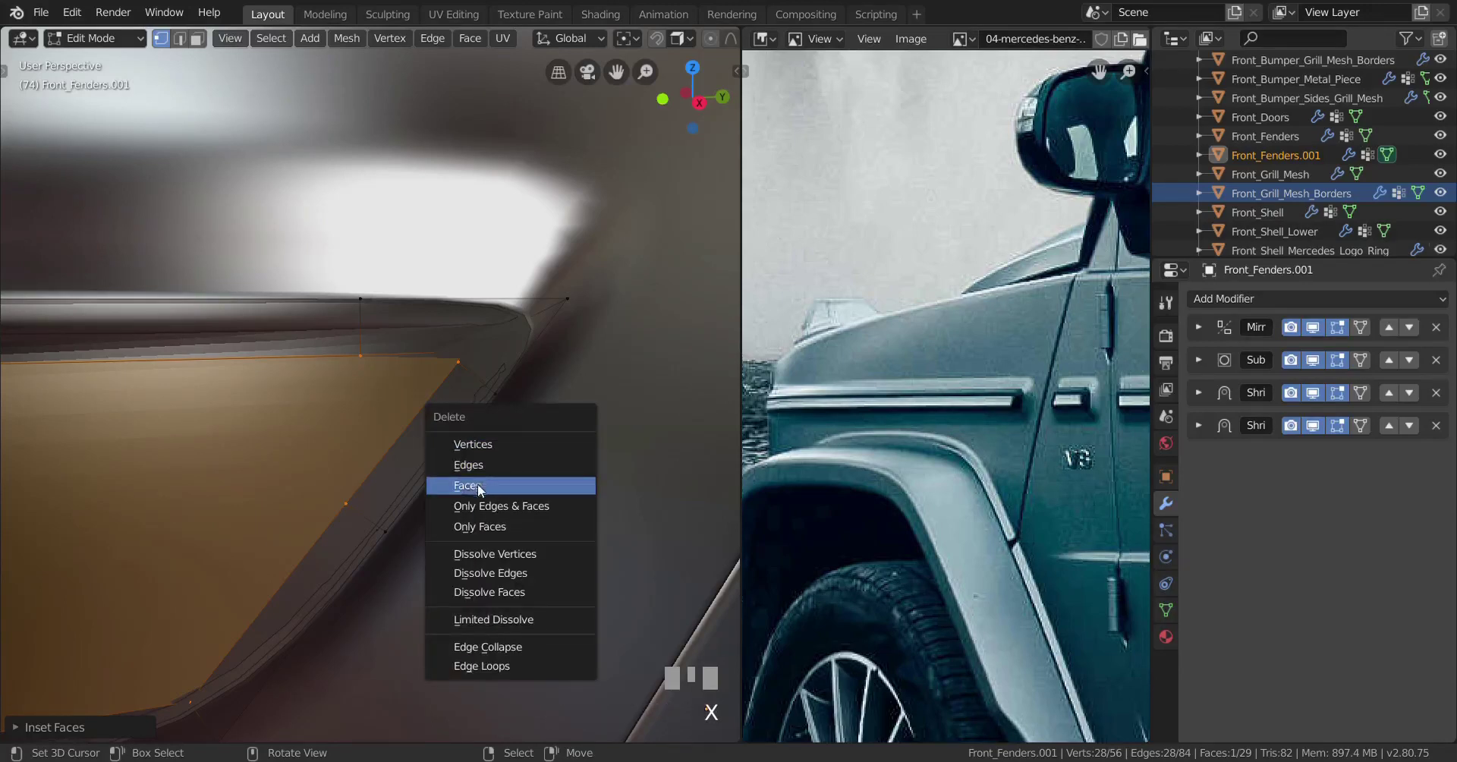
scroll("down", 3)
scroll("up", 3)
key("ctrl+r")
left_click(495, 349)
right_click(494, 349)
scroll("down", 3)
scroll("up", 3)
Step: Remove both Shrinkwrap modifiers from the fender piece in Modifier Properties
key("Tab")
left_click_drag(349, 457, 296, 48)
scroll("down", 3)
scroll("up", 3)
left_click_drag(296, 48, 380, 331)
left_click_drag(380, 331, 382, 229)
scroll("up", 3)
key("Tab")
right_click(382, 229)
scroll("down", 3)
Step: Select the slot's border edges and extrude them inward to give the opening depth
left_click_drag(382, 351, 621, 363)
scroll("down", 3)
scroll("up", 3)
scroll("down", 3)
scroll("down", 3)
key("e")
left_click(621, 363)
left_click_drag(549, 374, 542, 375)
scroll("up", 3)
scroll("down", 3)
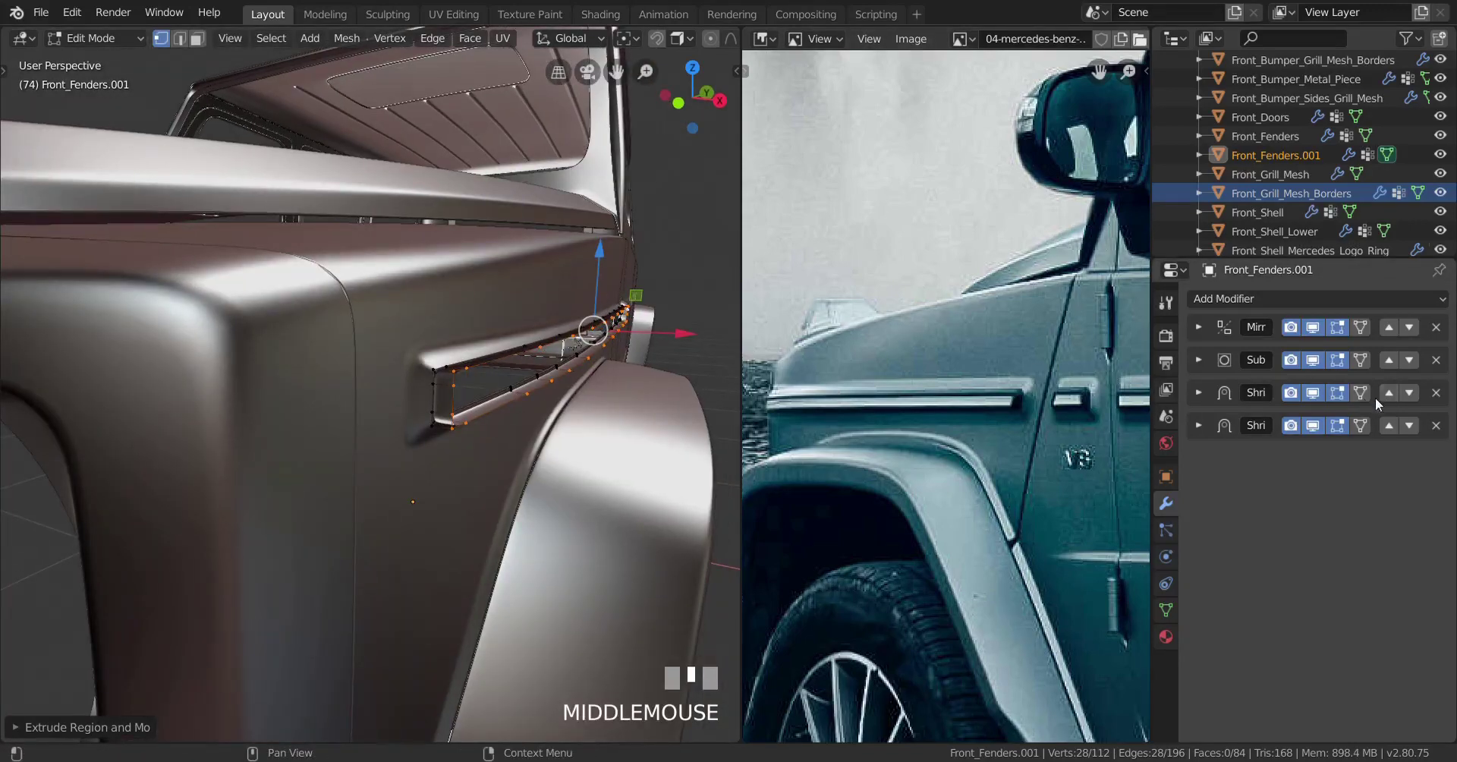
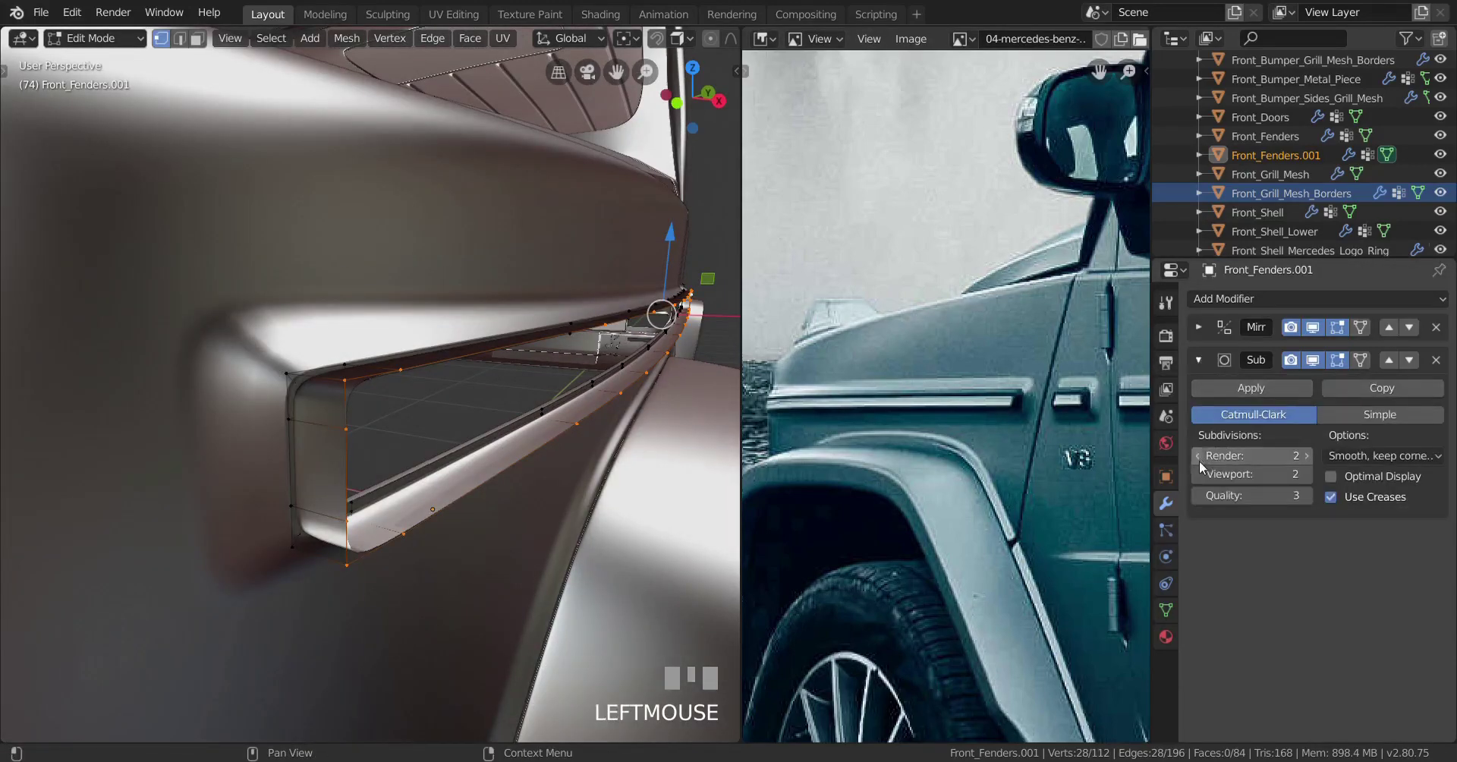
Step: Lower the Subdivision Surface modifier's render level on the fender piece
left_click(1203, 465)
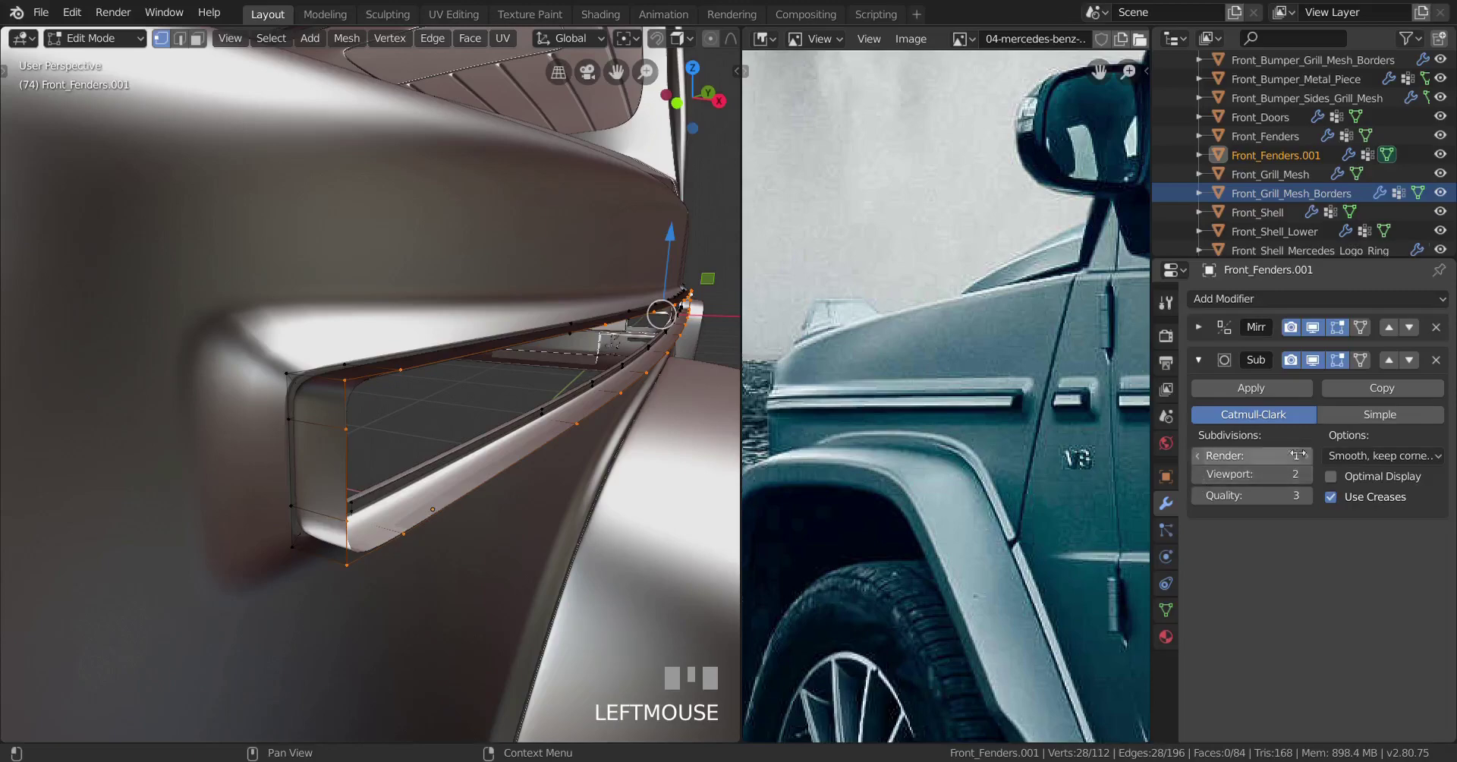
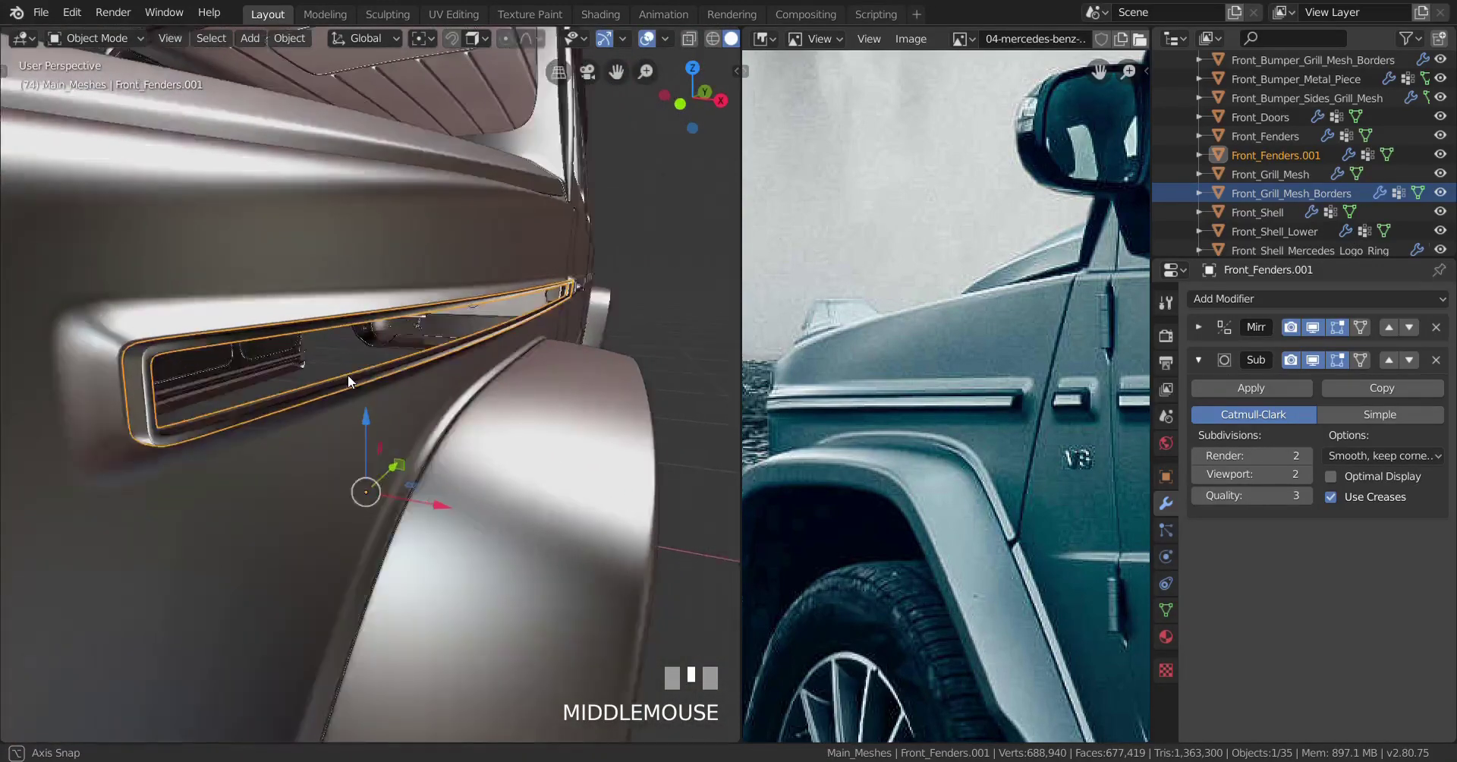
Step: Undo back into mesh editing of the fender with the vent filled and shrinkwraps restored
scroll("up", 3)
scroll("down", 3)
key("ctrl+z")
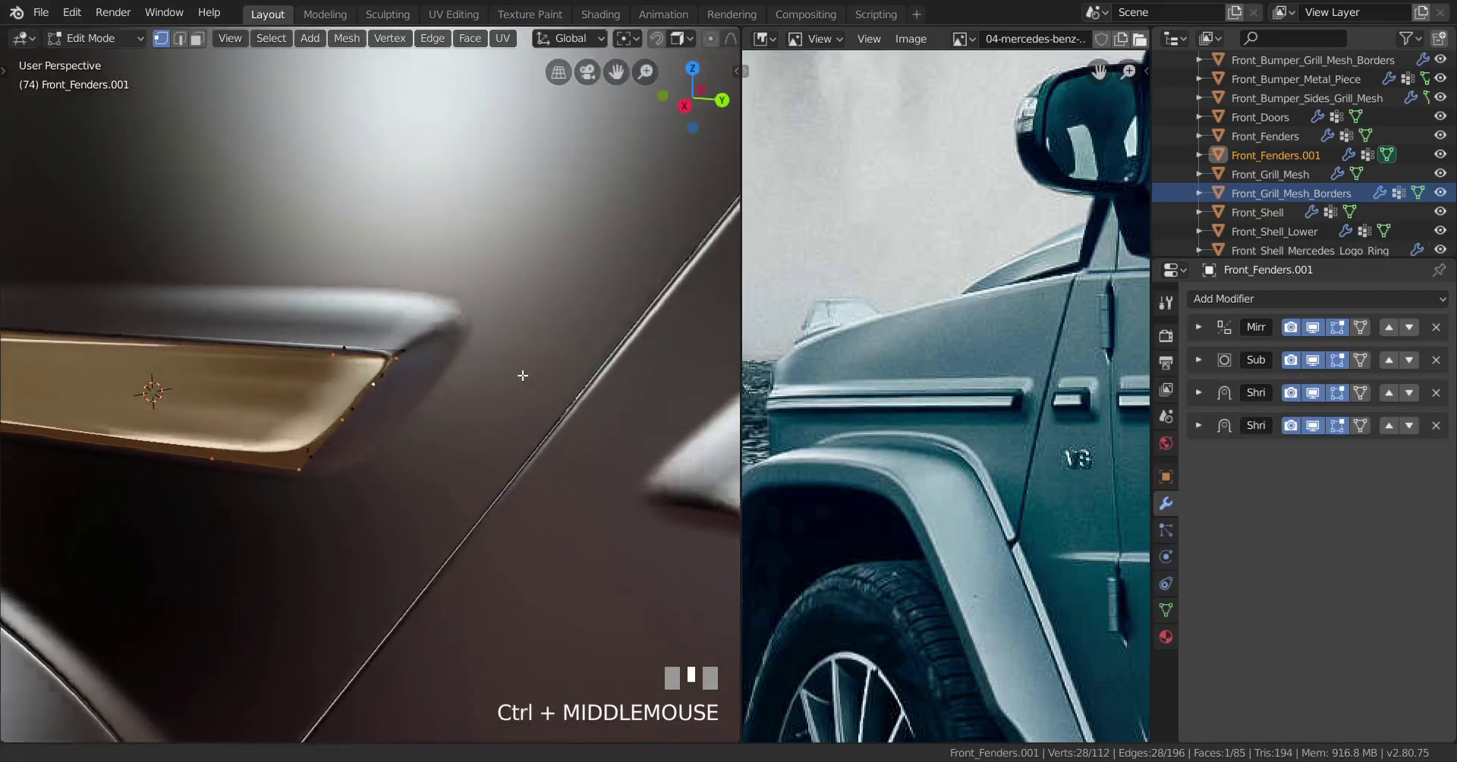
Step: Adjust the vent face's inset thickness and slide a rim vertex along its edge
left_click(544, 378)
right_click(544, 377)
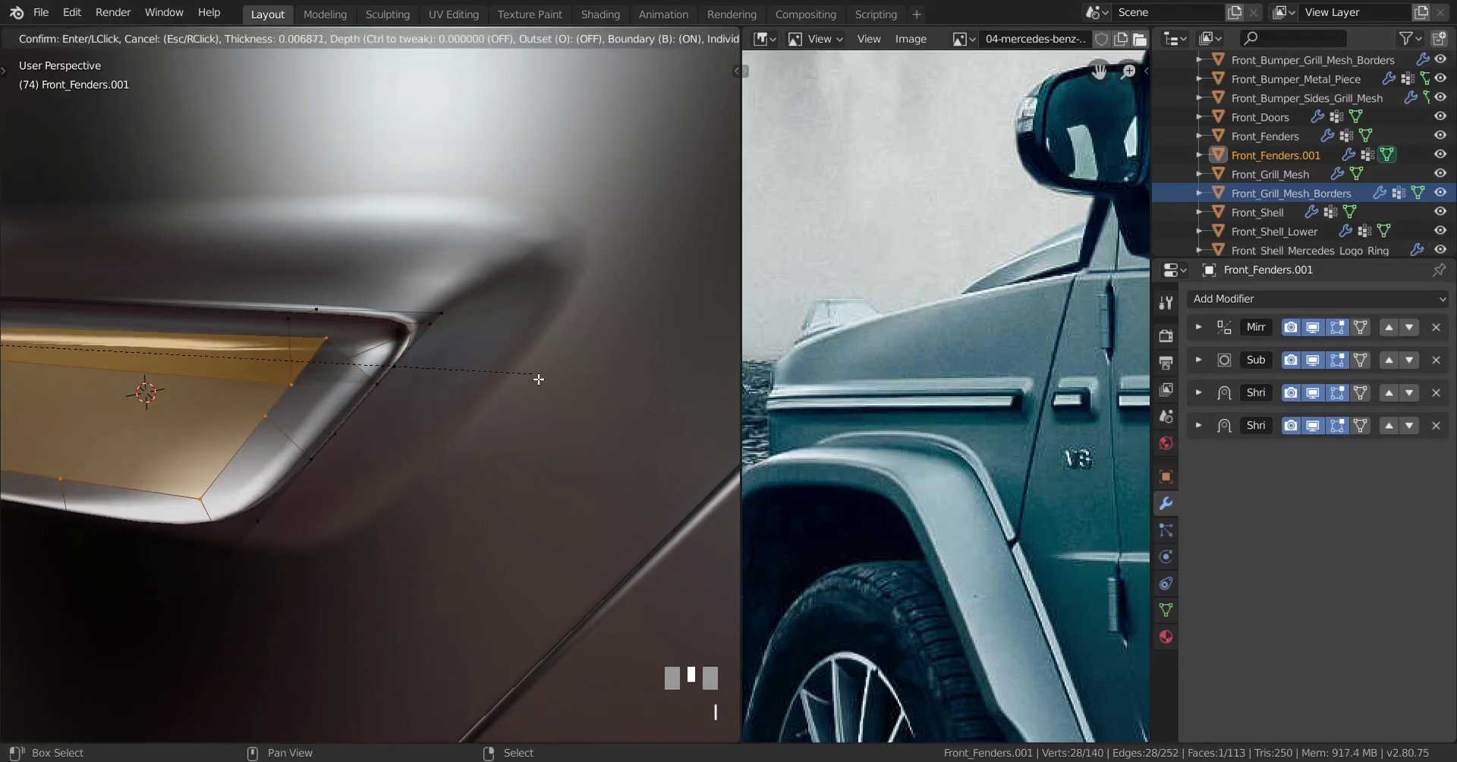
scroll("down", 3)
left_click_drag(417, 386, 445, 400)
scroll("up", 3)
right_click(445, 400)
key("g")
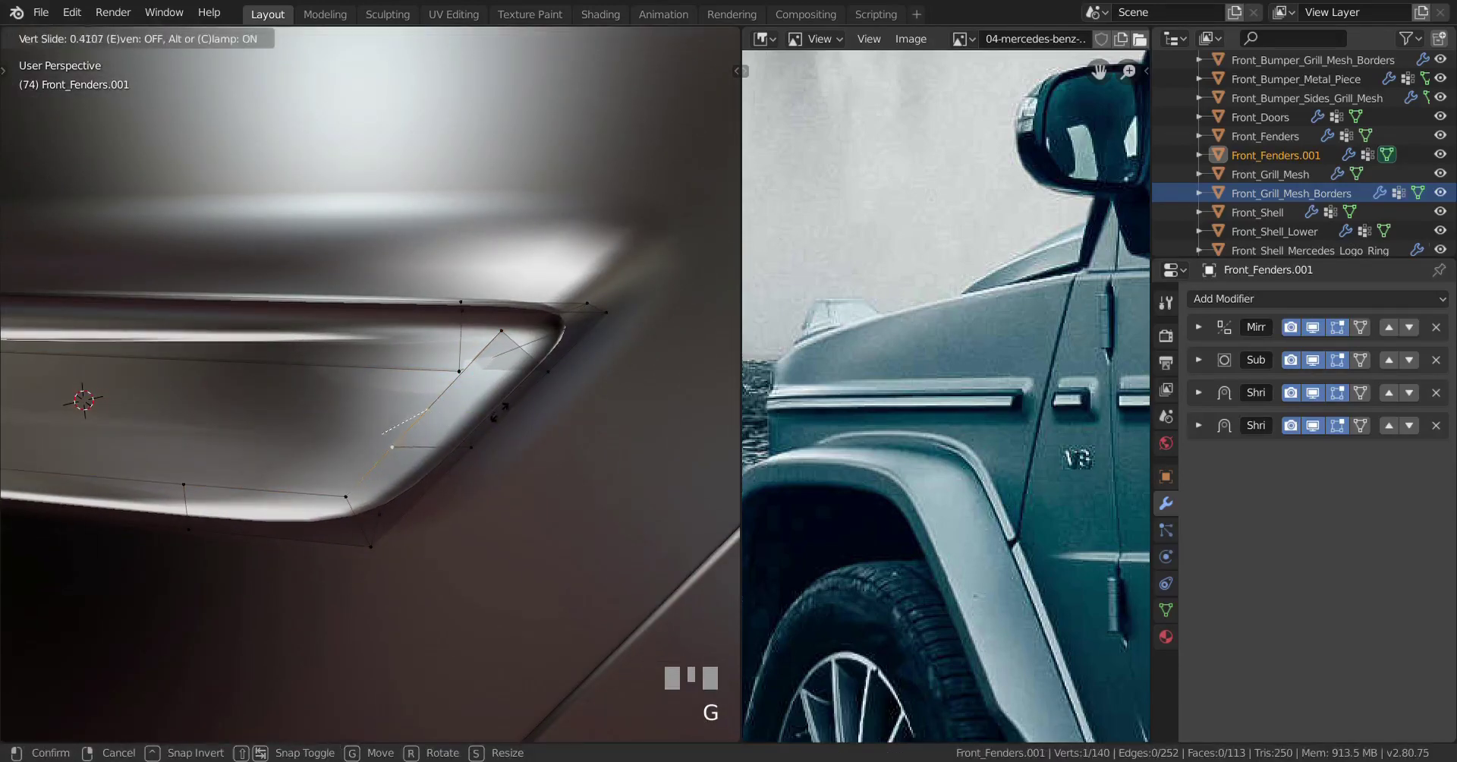
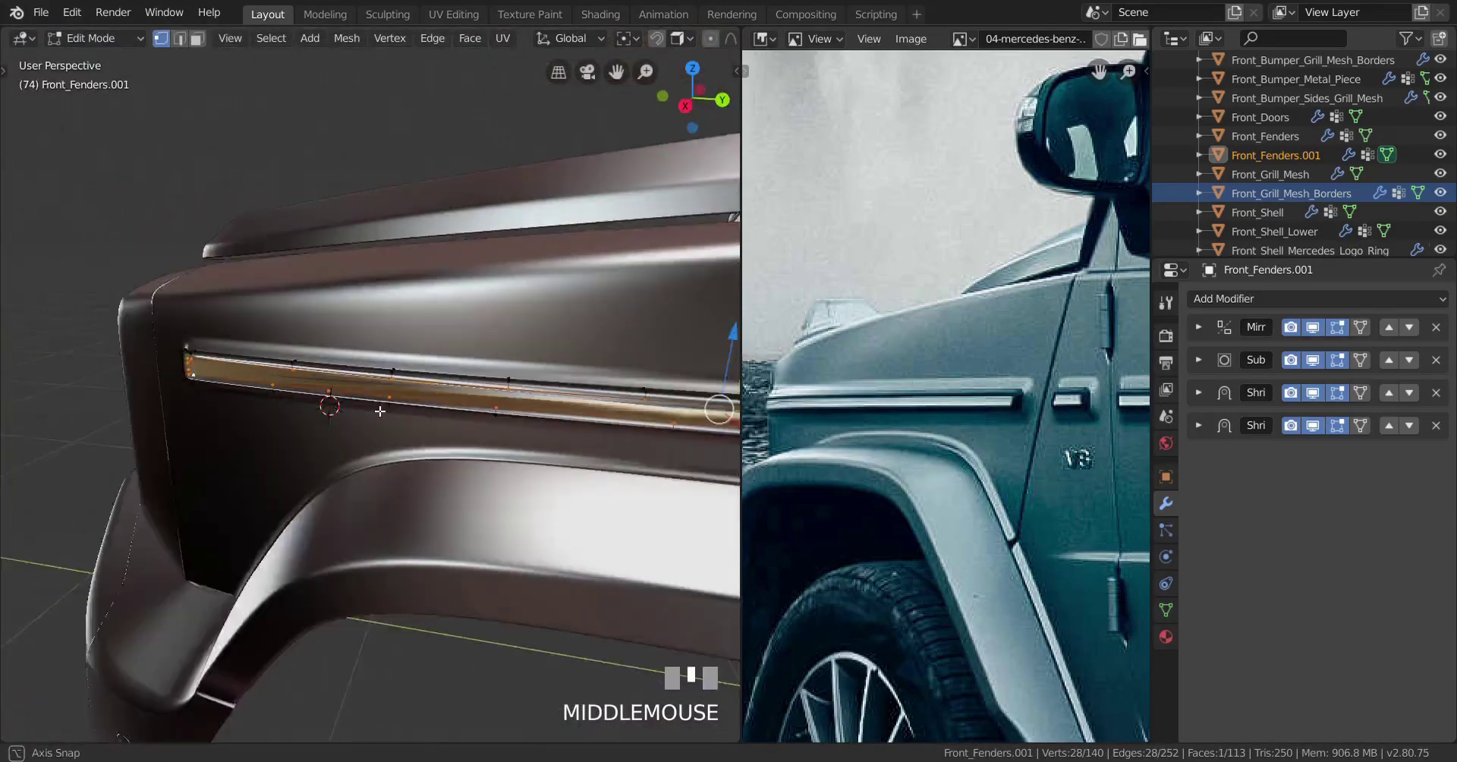
scroll("down", 3)
scroll("up", 3)
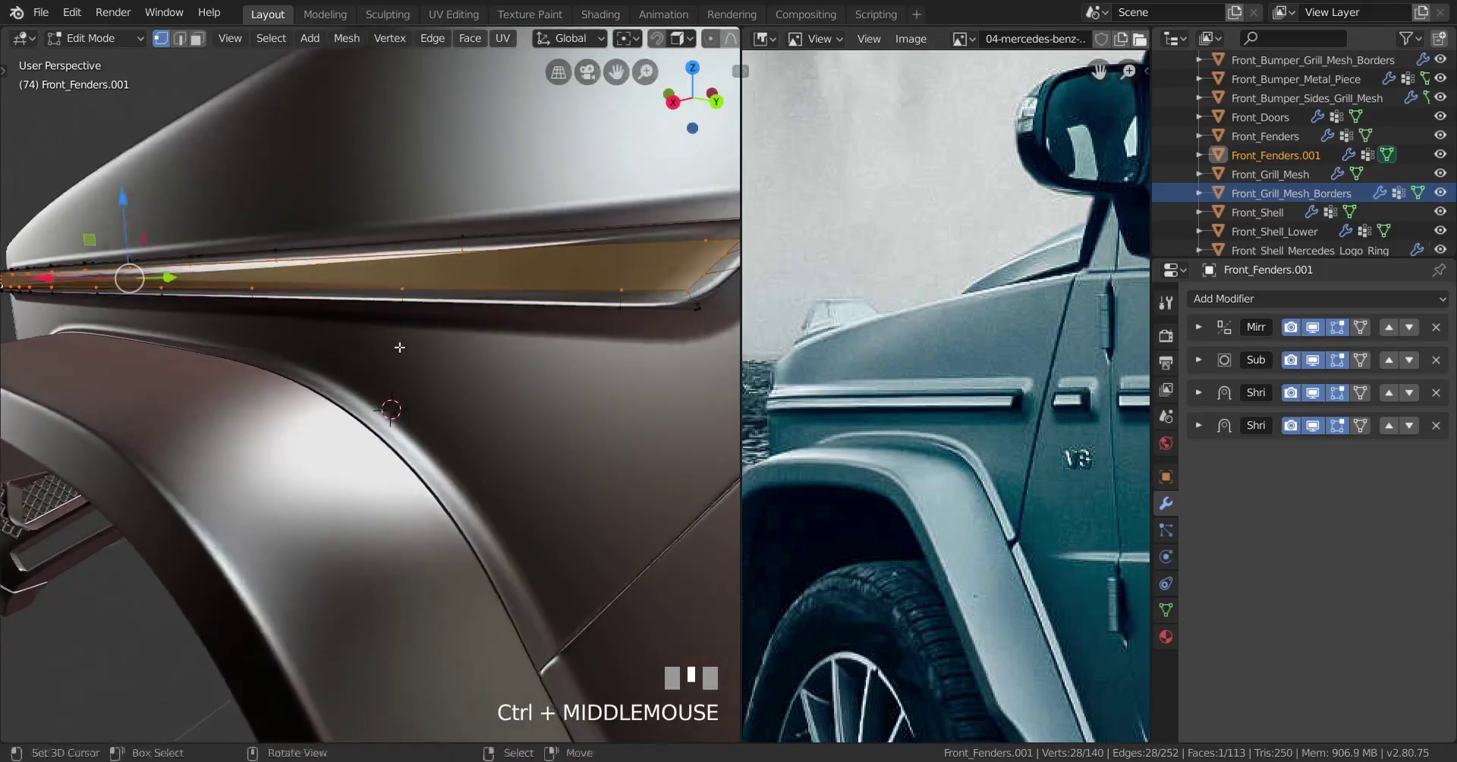
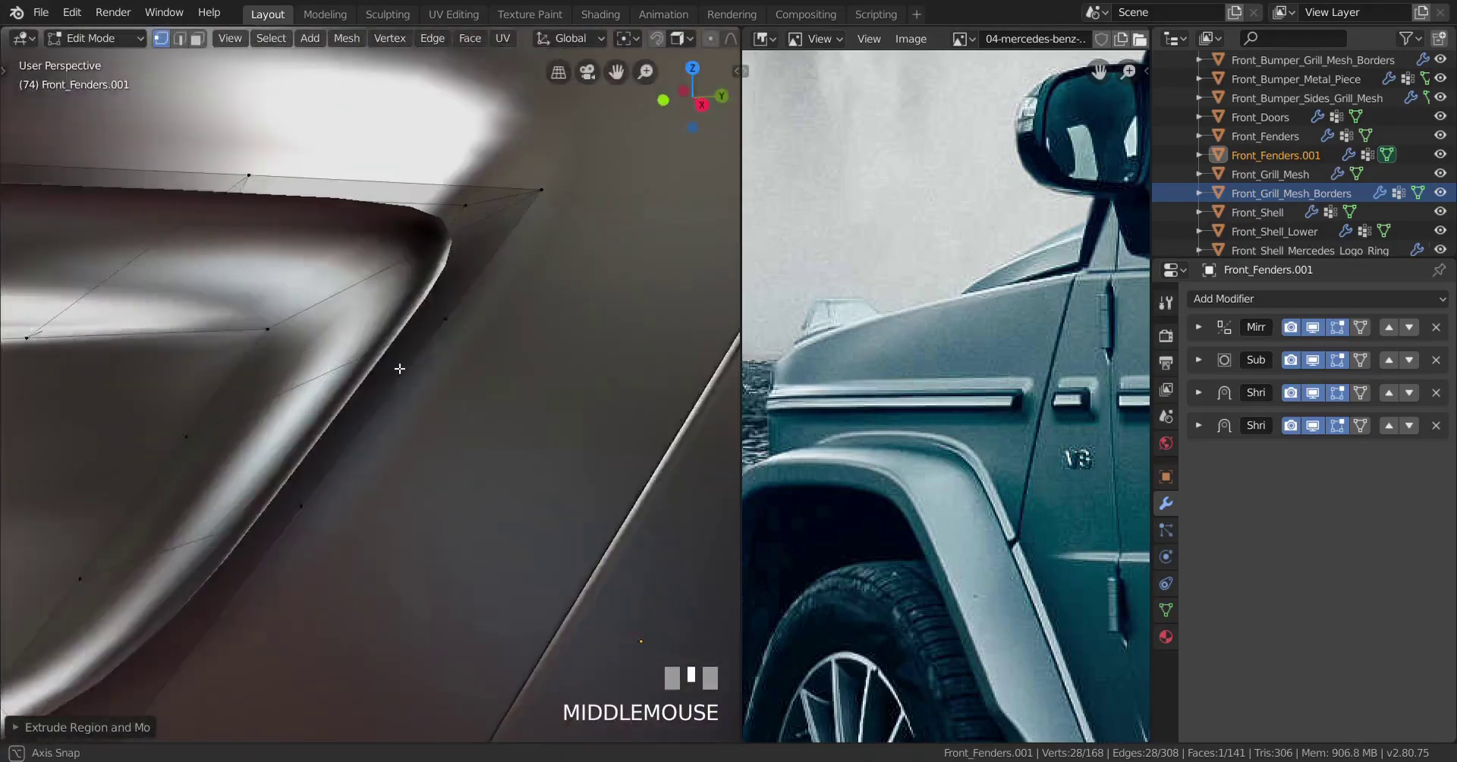
Step: Check the vent's hidden geometry in X-ray, delete stray elements and re-enter editing
scroll("down", 3)
key("z")
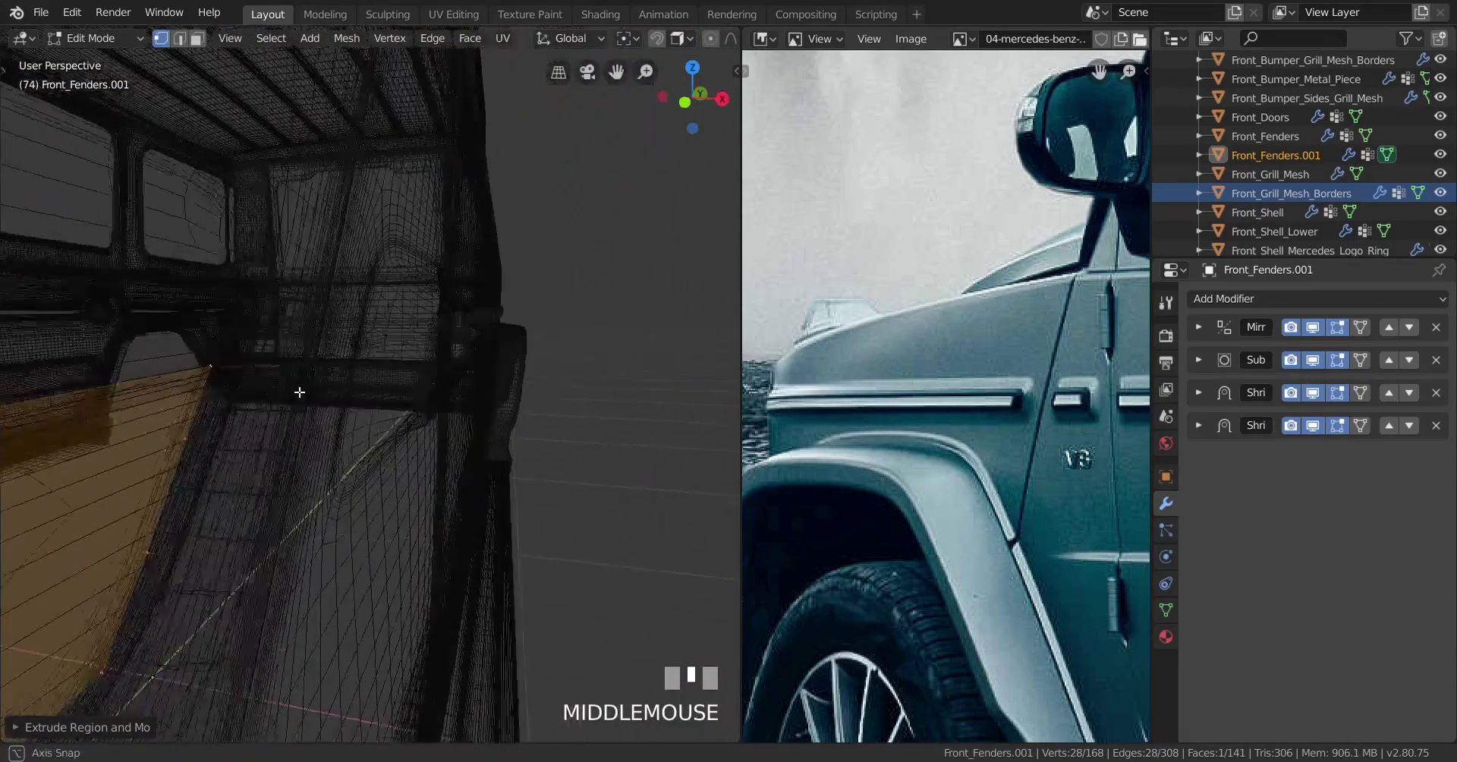
key("z")
key("x")
scroll("down", 3)
key("Tab")
scroll("down", 3)
scroll("up", 3)
key("Tab")
Step: Add edge loops around the vent rim, slide them into place and preview in Object Mode
key("ctrl+r")
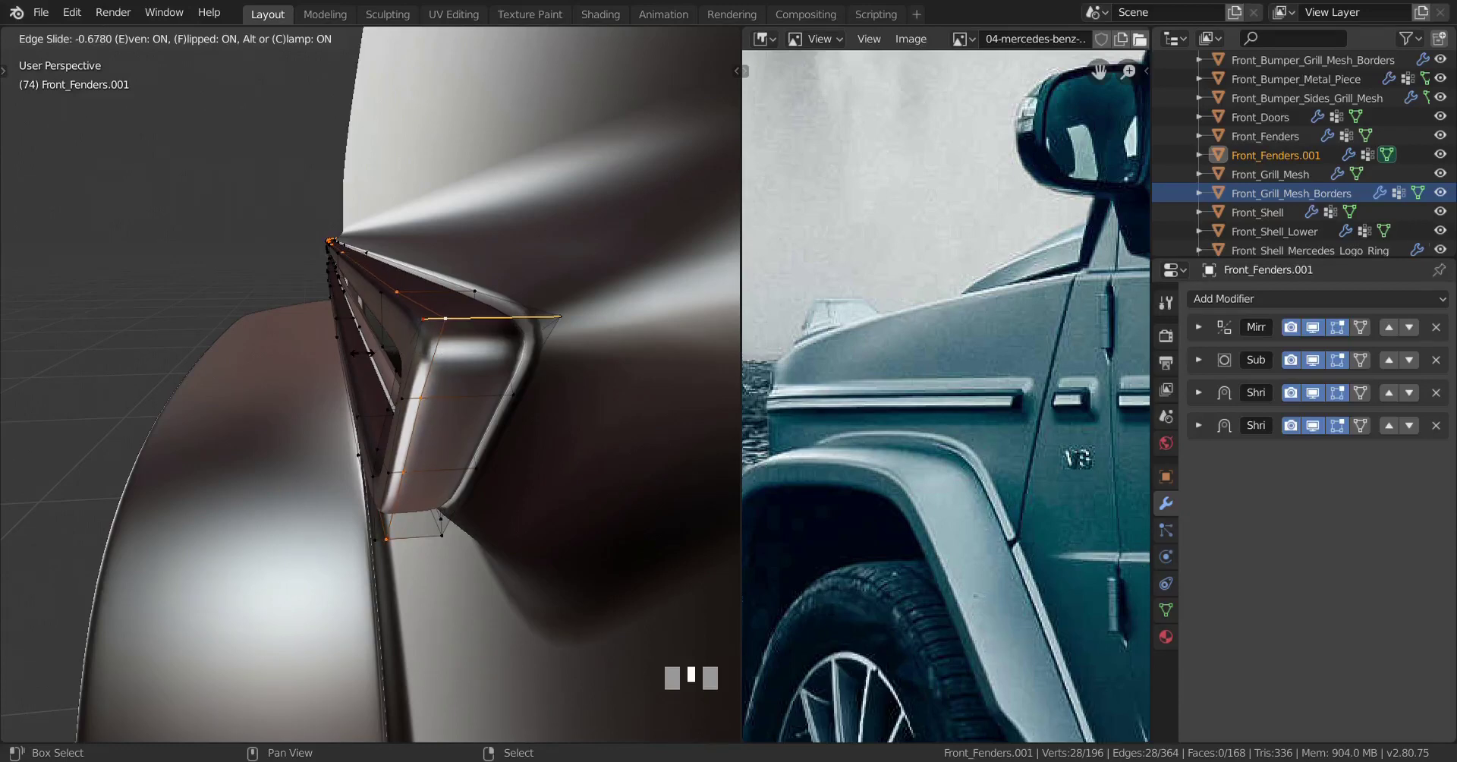
left_click(374, 358)
left_click_drag(449, 361, 416, 350)
key("ctrl+r")
left_click(416, 350)
right_click(427, 353)
key("Tab")
scroll("down", 3)
scroll("up", 3)
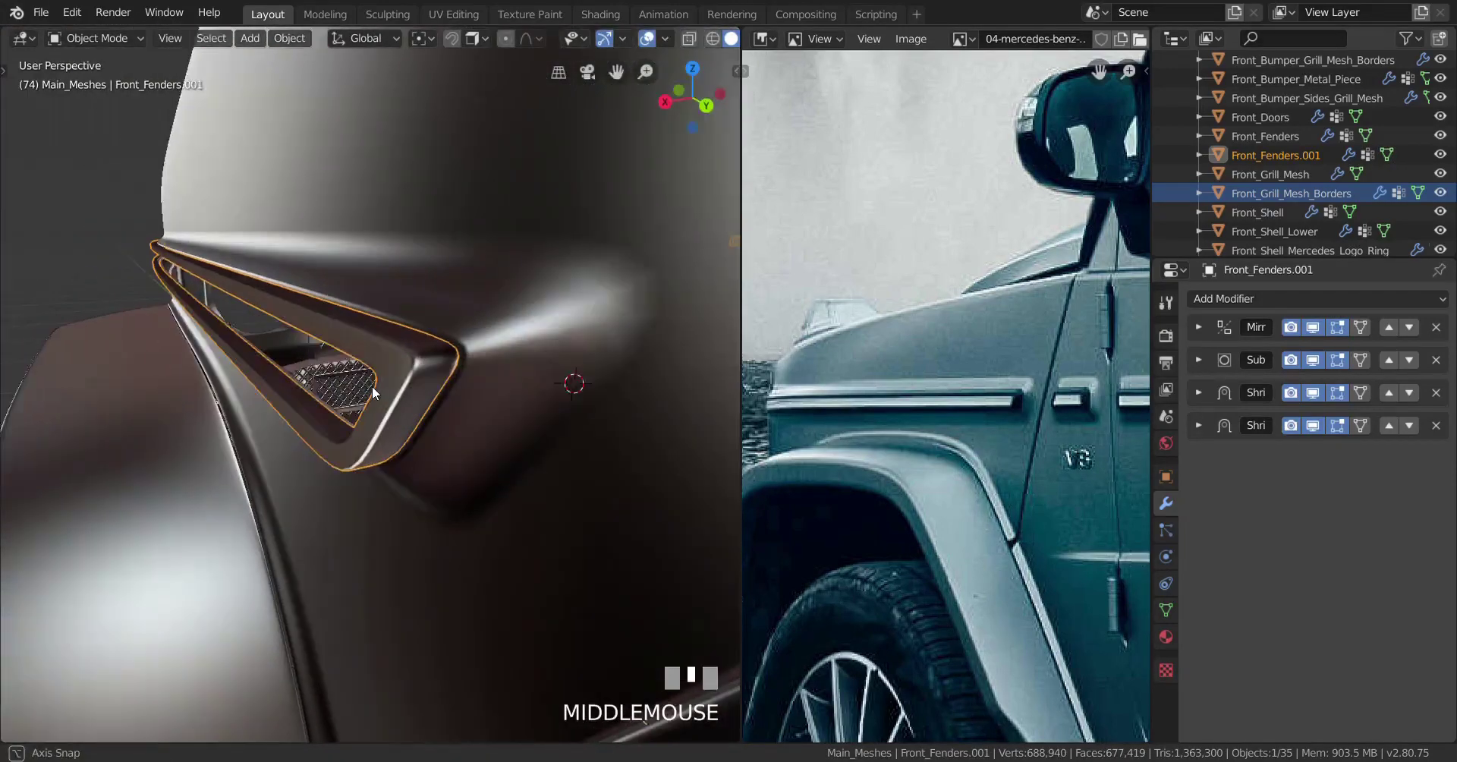
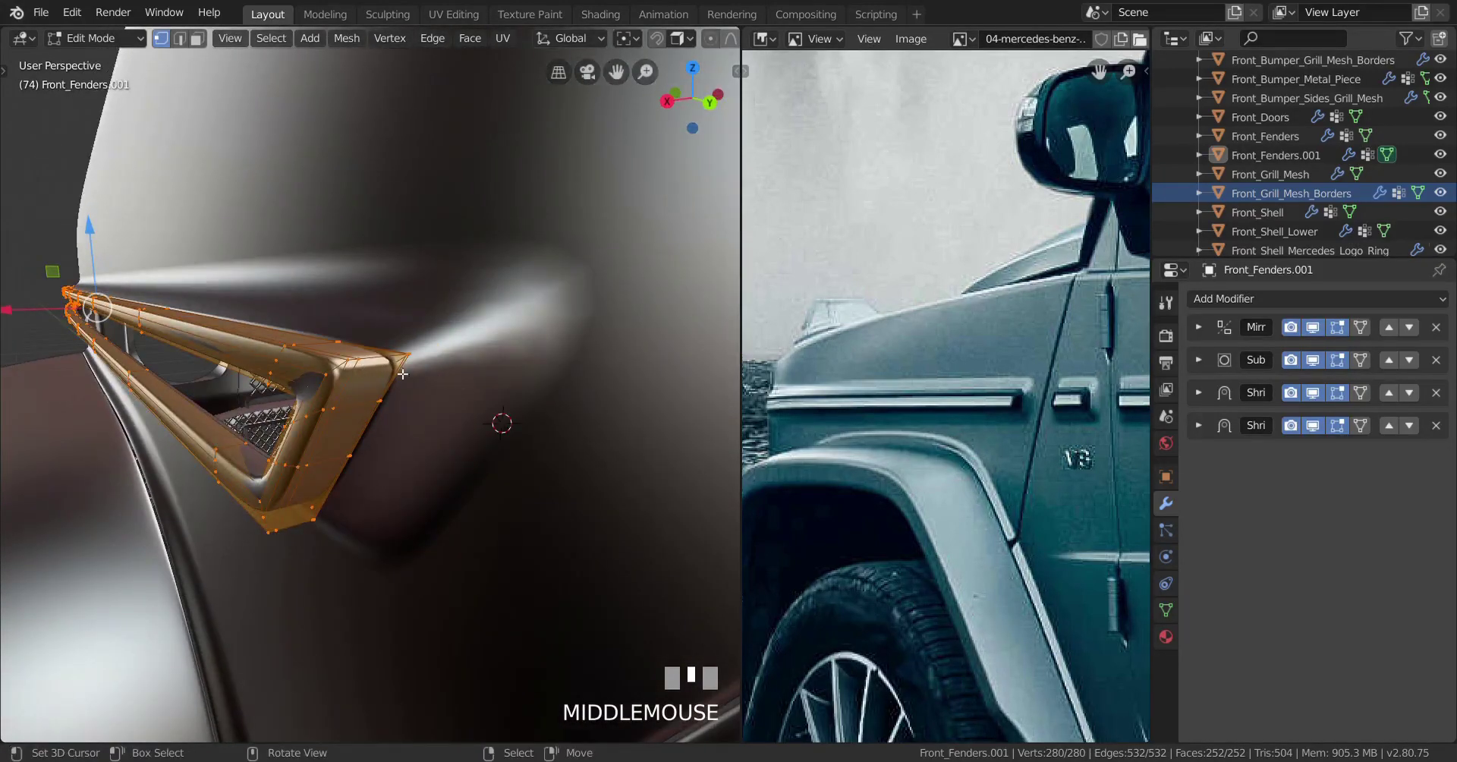
Step: Dissolve the extra edge loop on the vent rim, dropping it from 280 to 252 vertices
right_click(355, 379)
key("x")
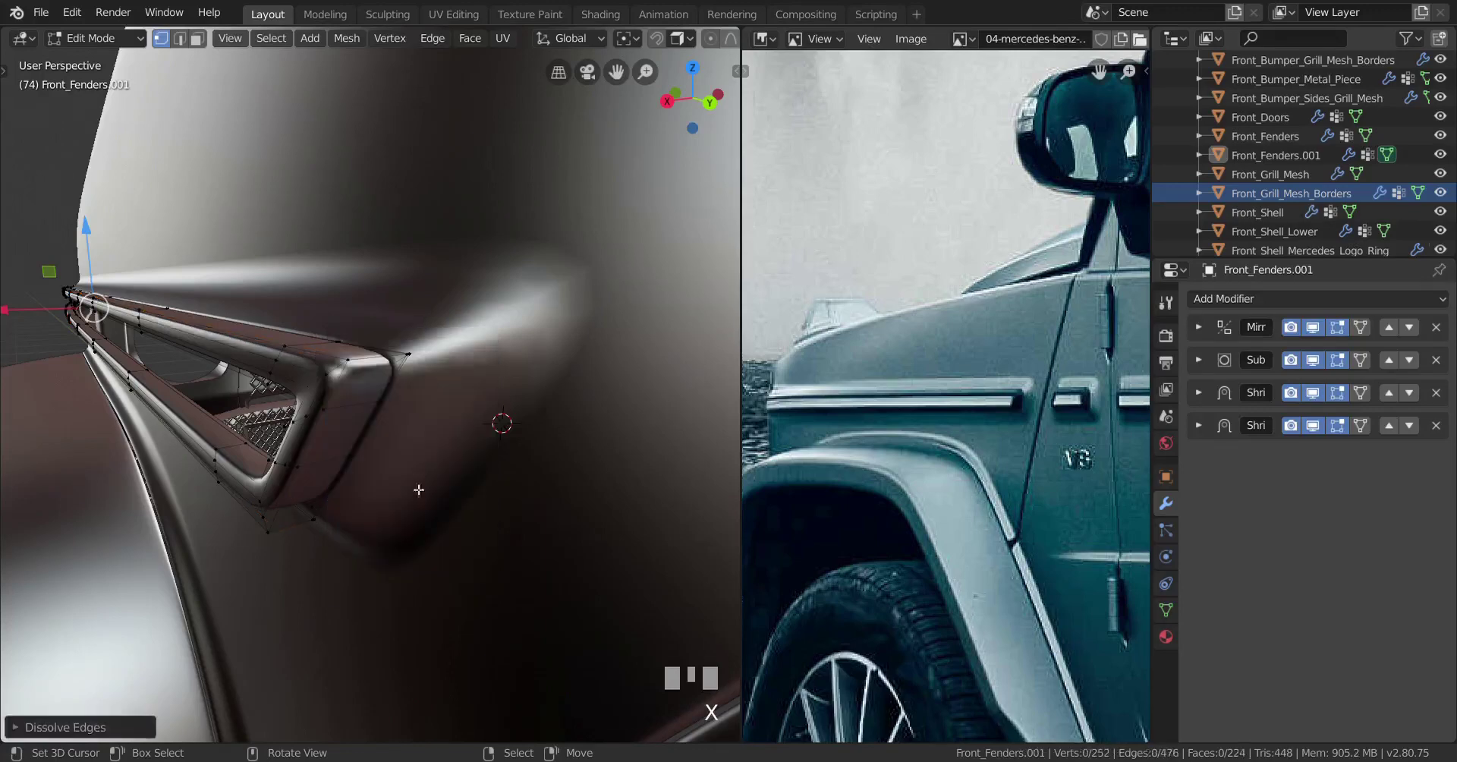
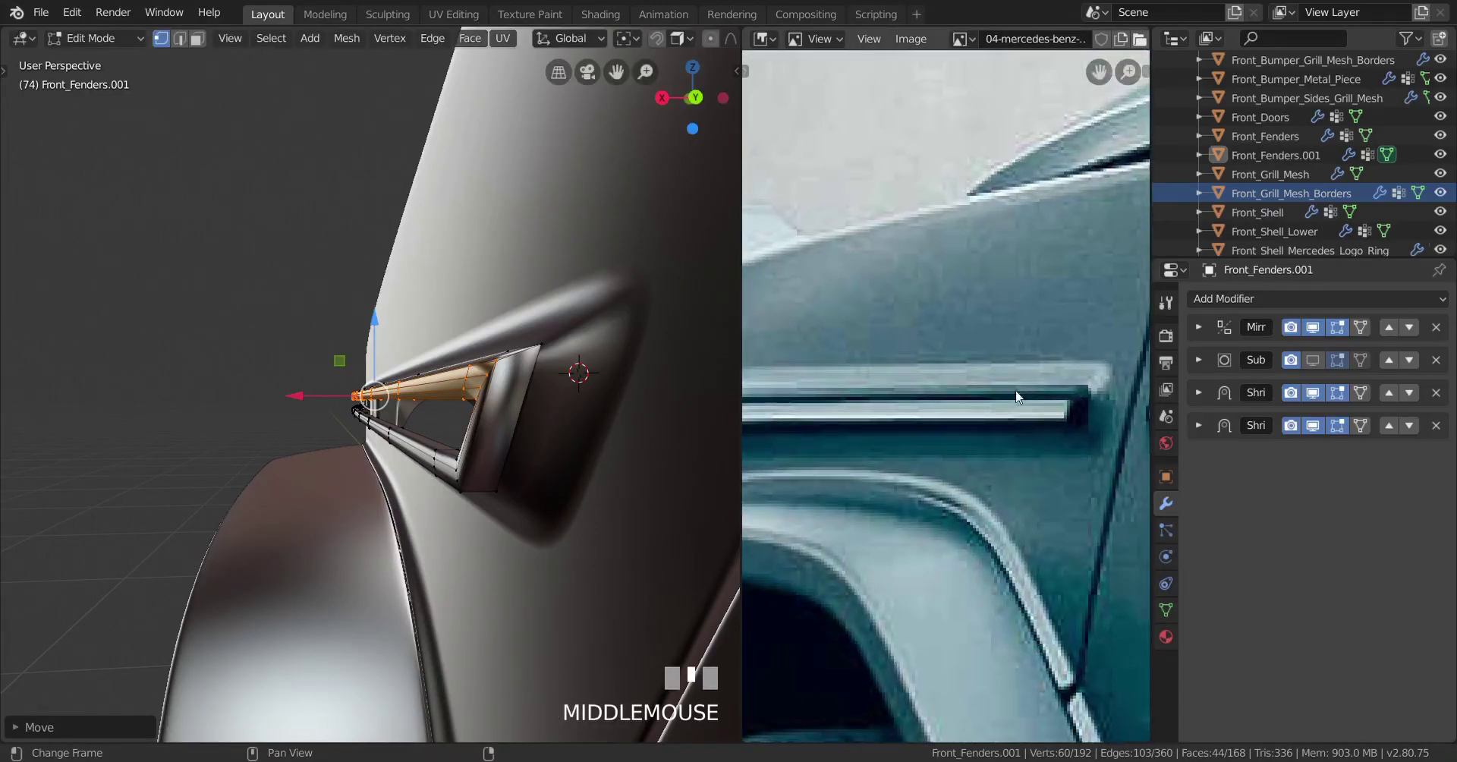
Step: Undo the last rim edit before rounding the narrow slot's ends
scroll("up", 3)
key("ctrl+z")
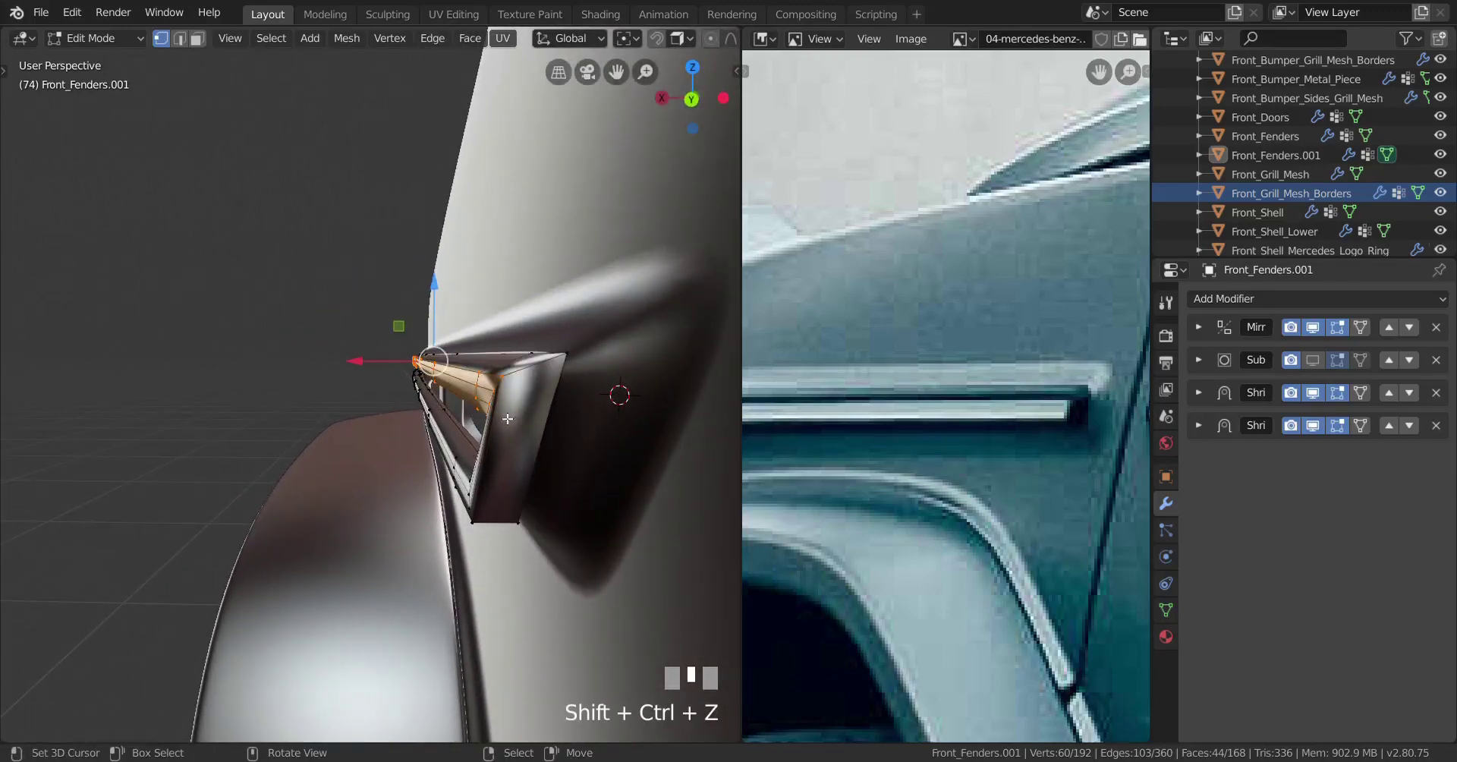
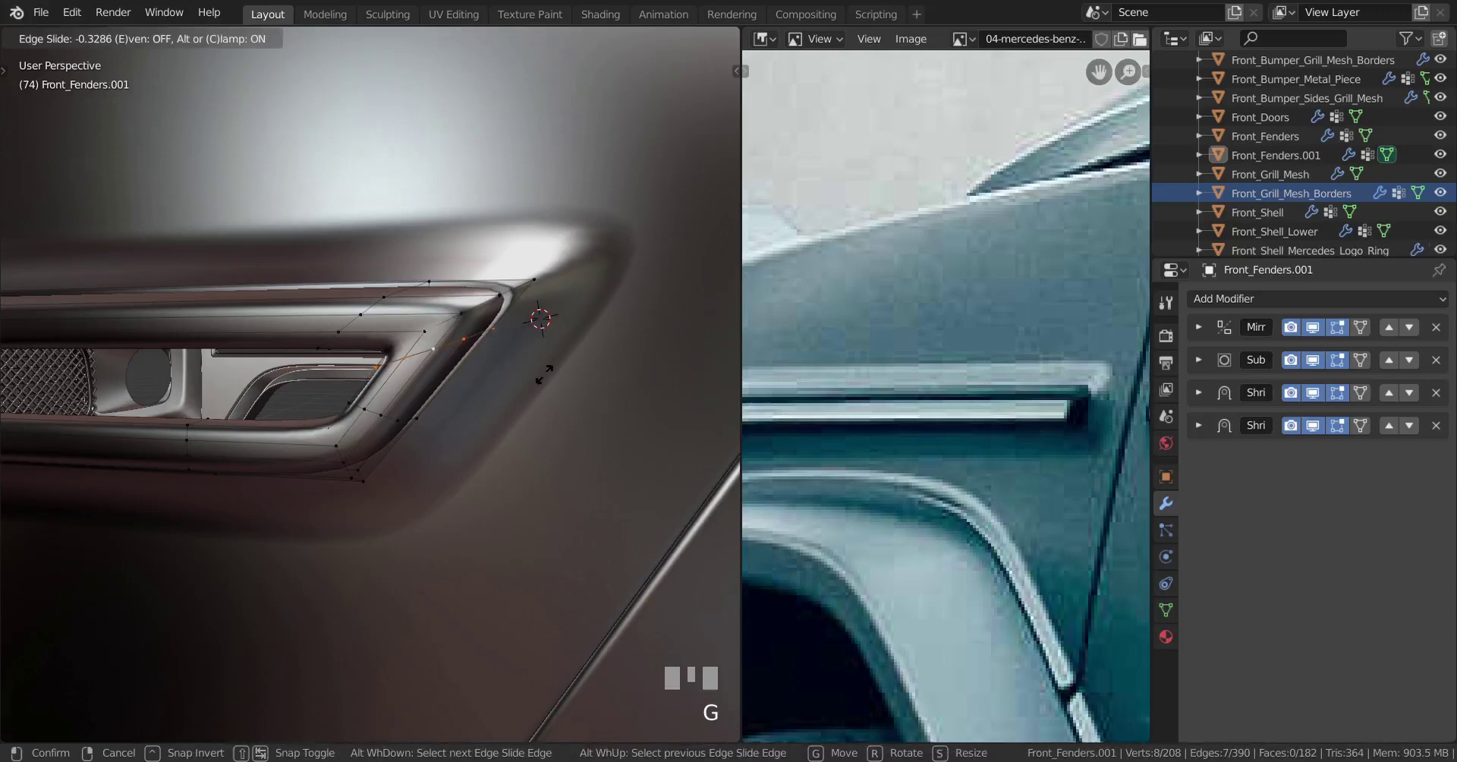
Step: Edge-slide the new loops tight against the slot rim and nudge the geometry with G
left_click(545, 371)
right_click(383, 409)
key("g")
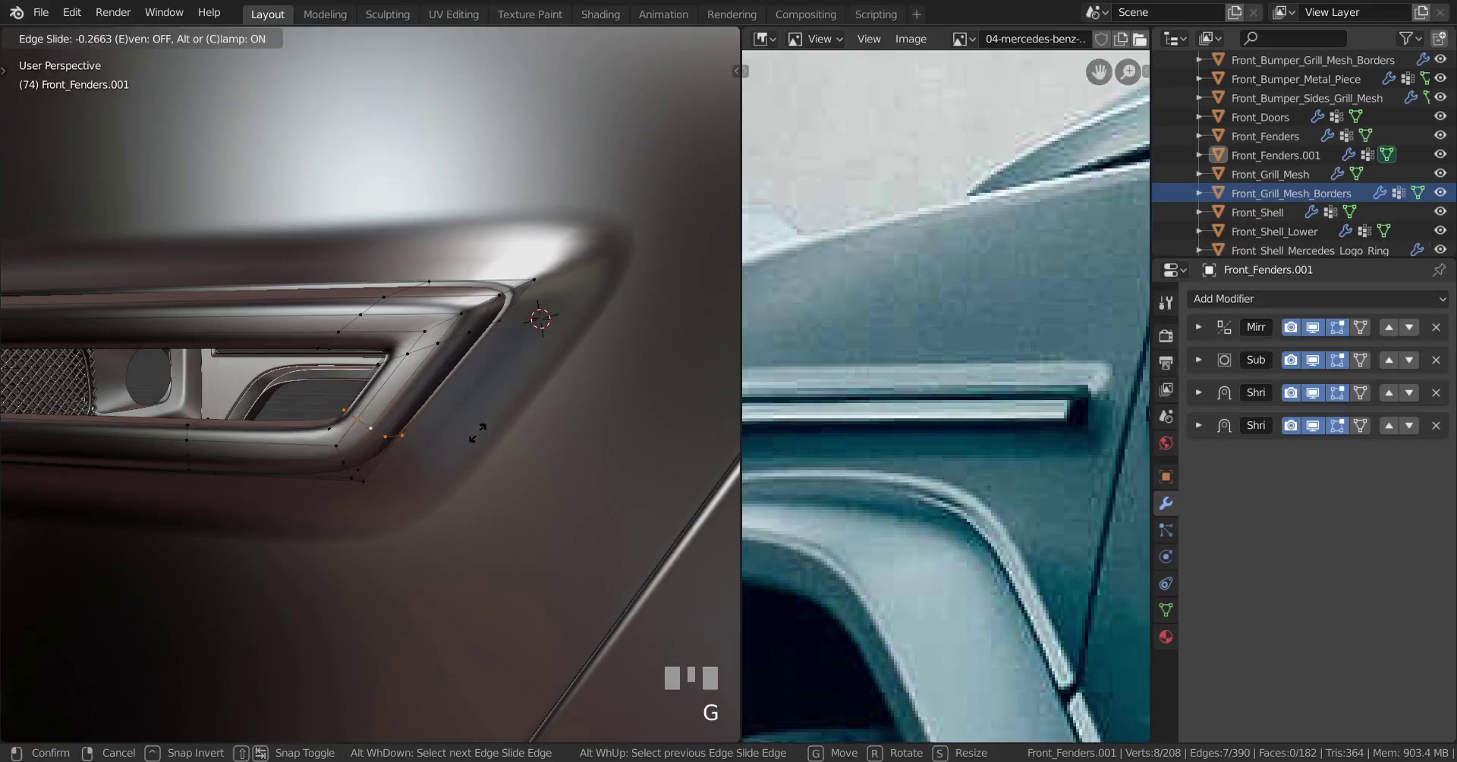
left_click(469, 456)
left_click_drag(411, 450, 438, 363)
key("Tab")
key("Tab")
key("g")
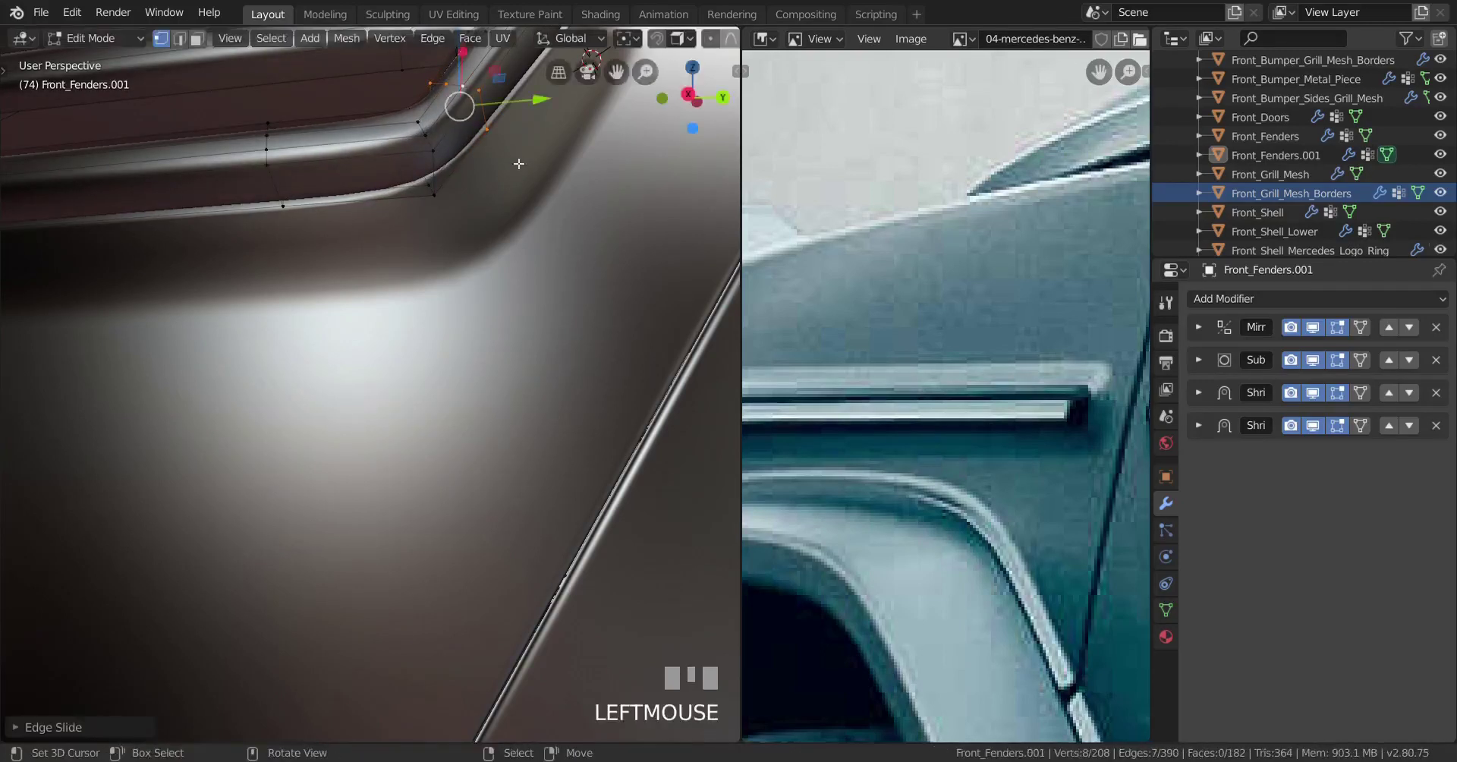
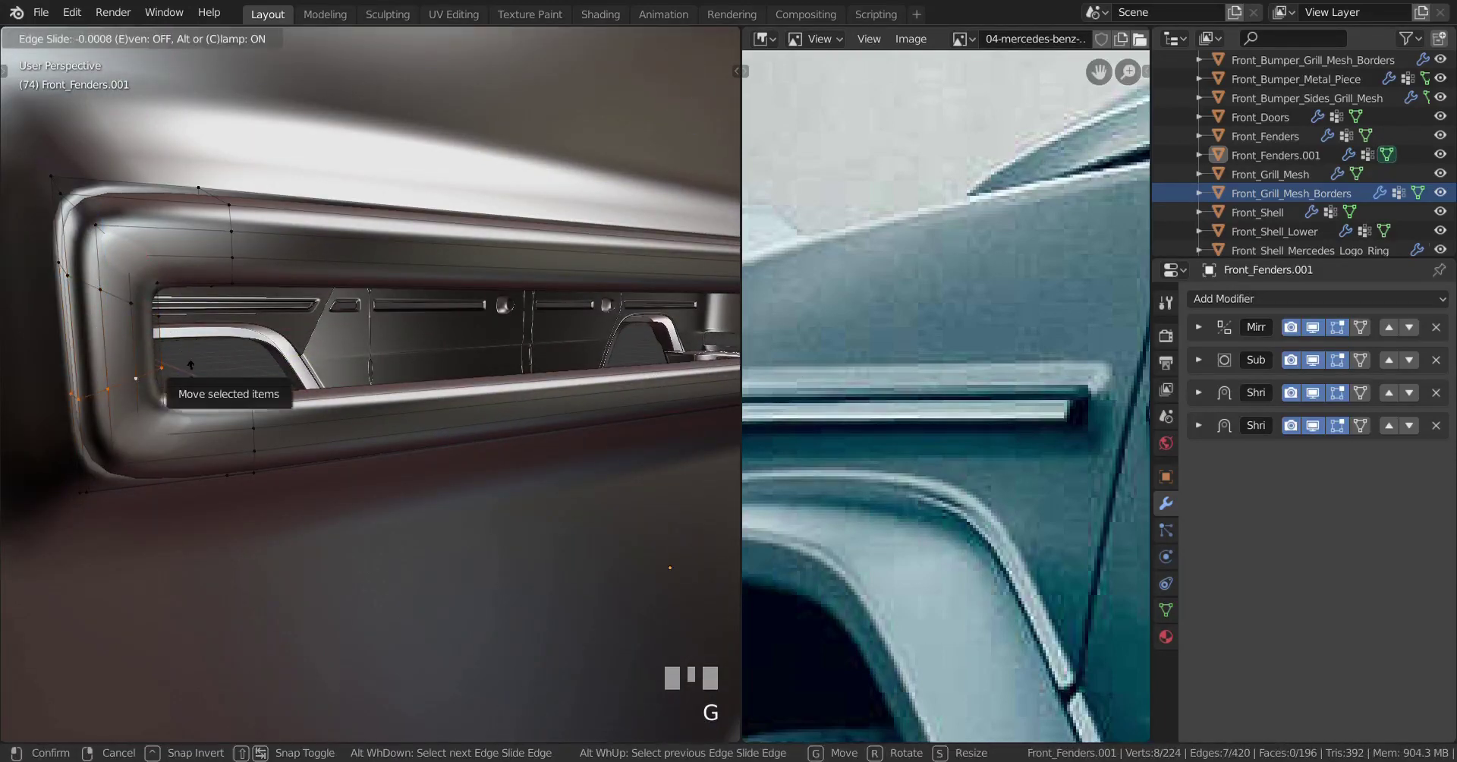
Step: Toggle Object Mode to check the rim, then frame the slot's front end for more cuts
key("Tab")
scroll("down", 3)
left_click_drag(286, 375, 38, 472)
key("Tab")
scroll("up", 3)
right_click(38, 472)
right_click(13, 481)
key("KP_Decimal")
scroll("down", 3)
Step: Add a loop cut tightening the slot's front end and preview the smooth vent in Object Mode
left_click_drag(432, 469, 331, 413)
key("ctrl+r")
left_click(331, 412)
middle_click(360, 409)
scroll("down", 3)
key("Tab")
left_click_drag(384, 420, 459, 386)
scroll("down", 3)
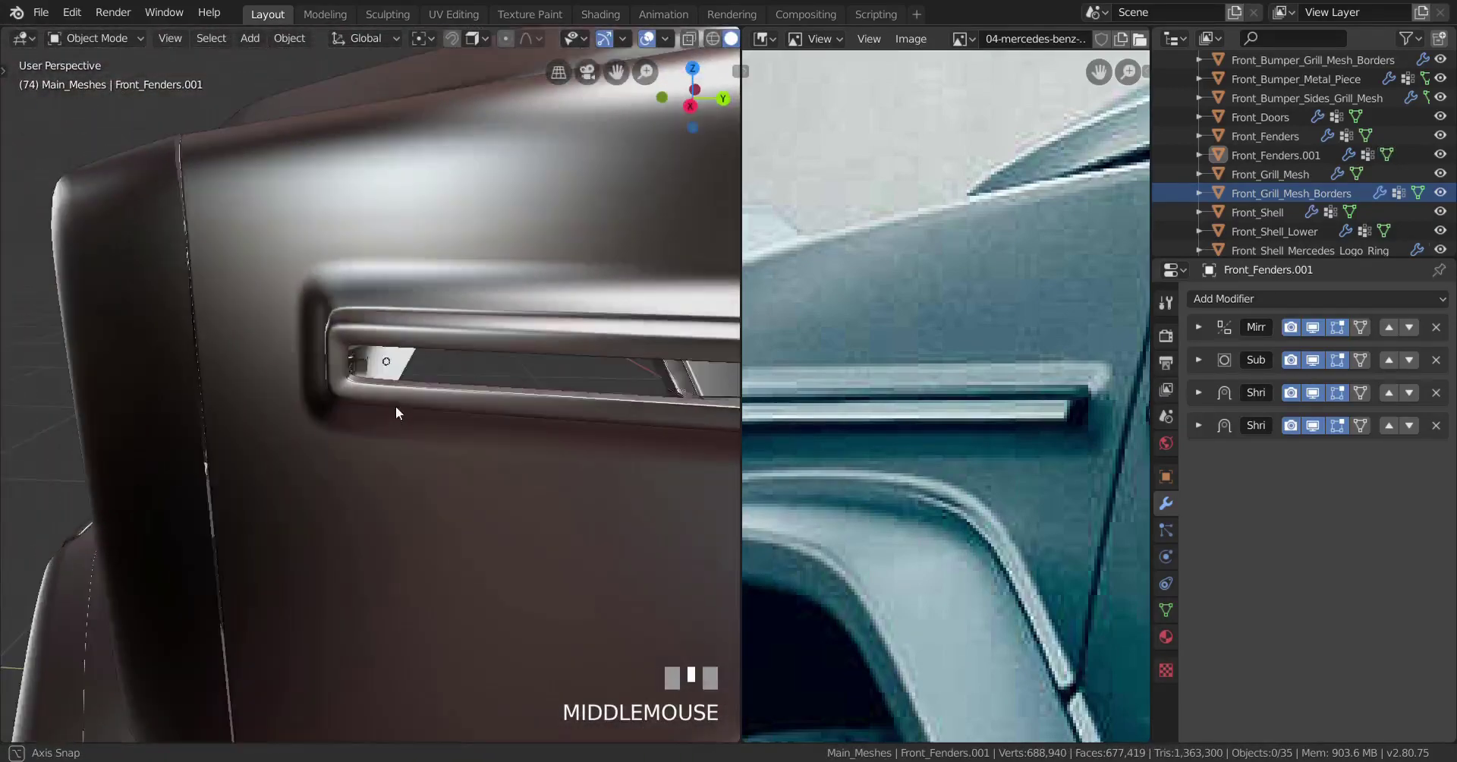
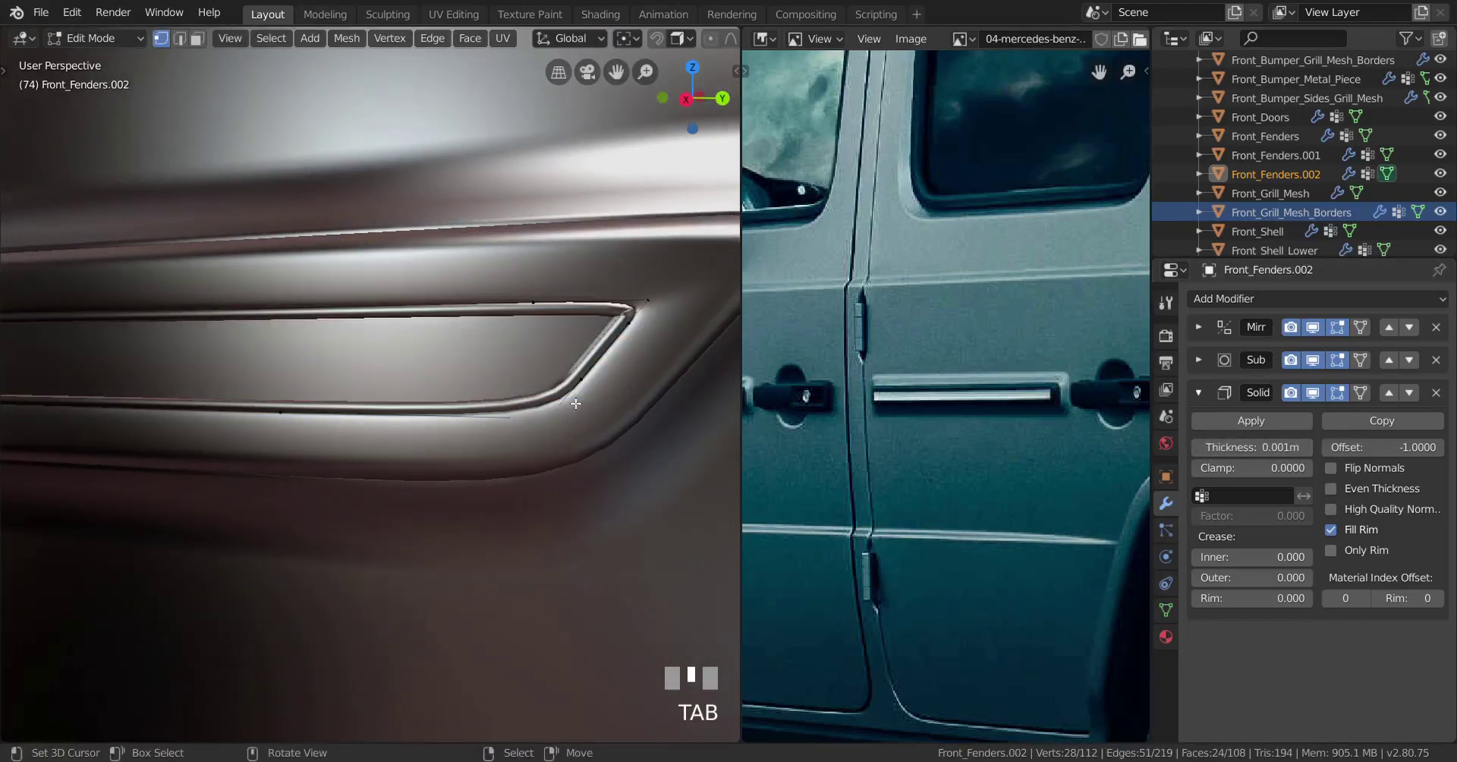
Step: Select the whole trim strip in wireframe and review it, then preview it in Object Mode
key("z")
key("a")
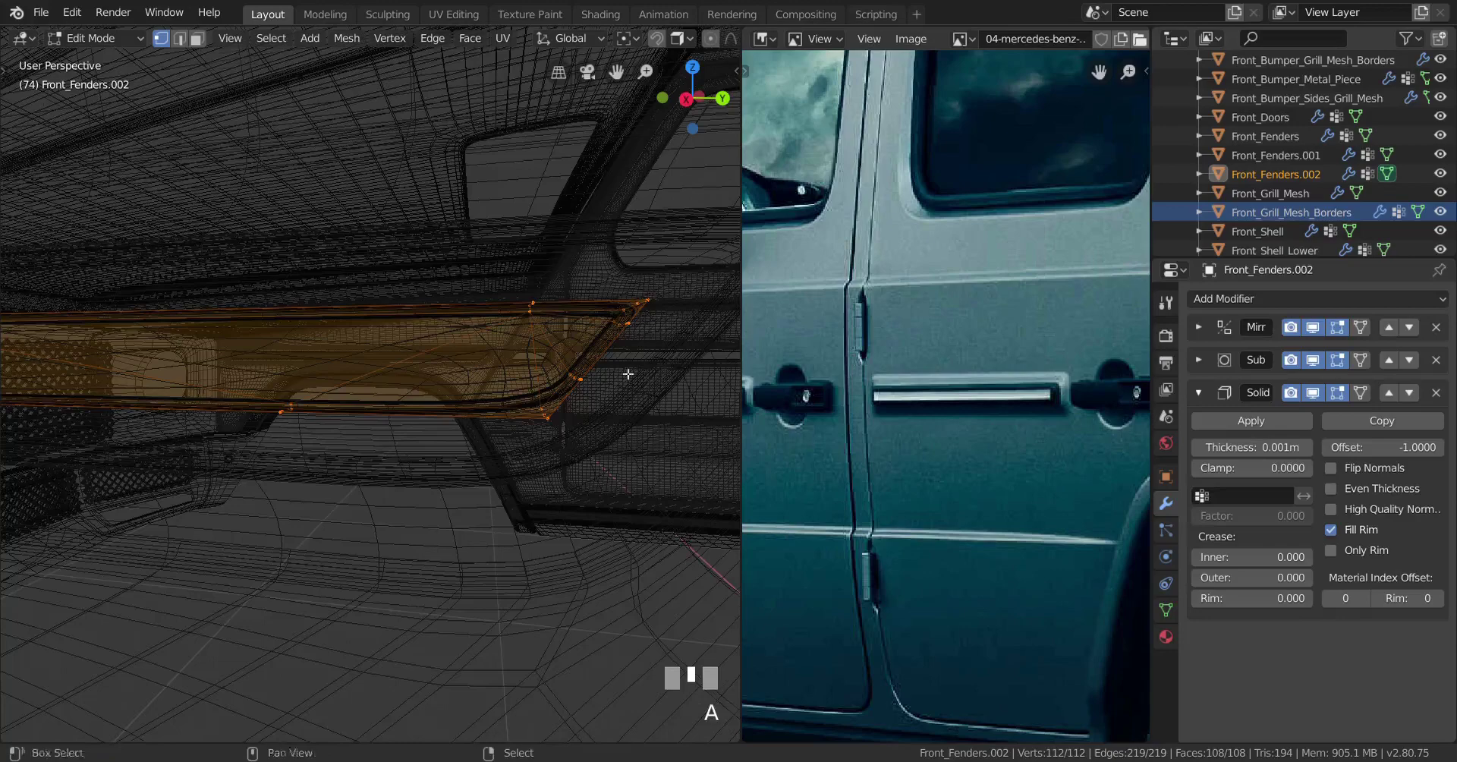
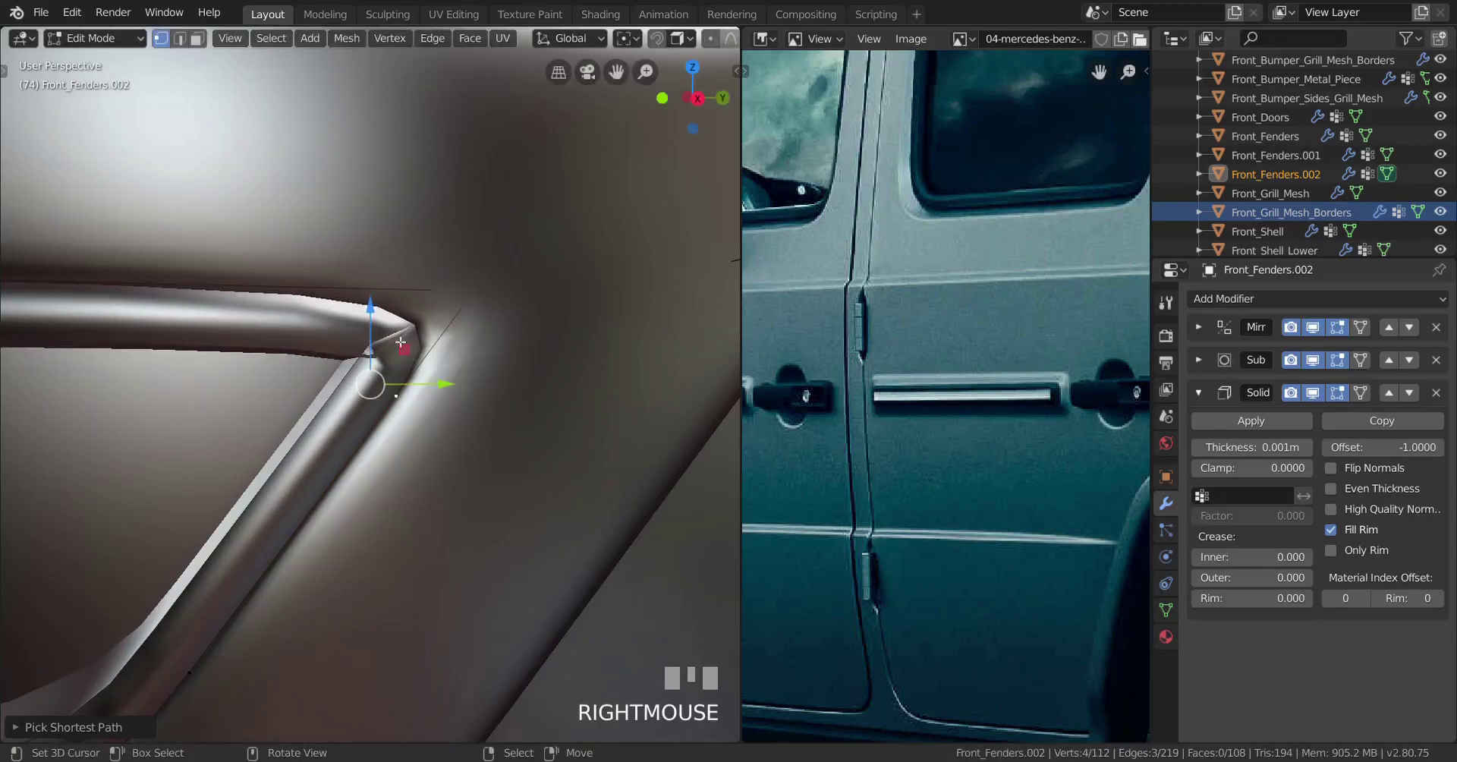
scroll("down", 3)
left_click_drag(419, 423, 348, 428)
scroll("down", 3)
scroll("up", 3)
scroll("down", 3)
key("Tab")
Step: Move the trim's corner vertices at the vent into place to smooth the corner
key("a")
left_click_drag(320, 440, 371, 471)
scroll("down", 3)
left_click_drag(233, 487, 396, 432)
scroll("up", 3)
left_click_drag(311, 438, 423, 298)
scroll("up", 3)
right_click(423, 298)
left_click_drag(489, 365, 412, 322)
scroll("down", 3)
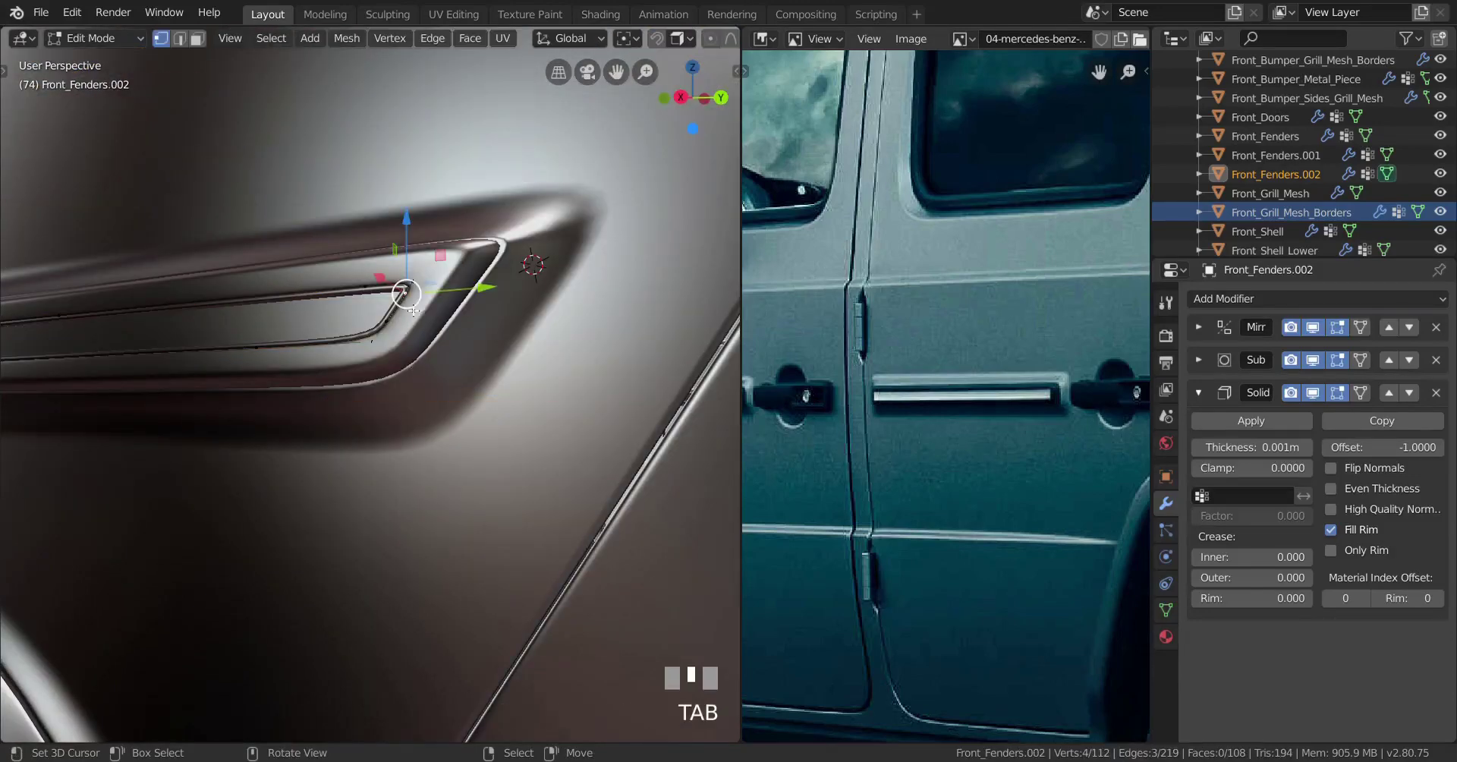
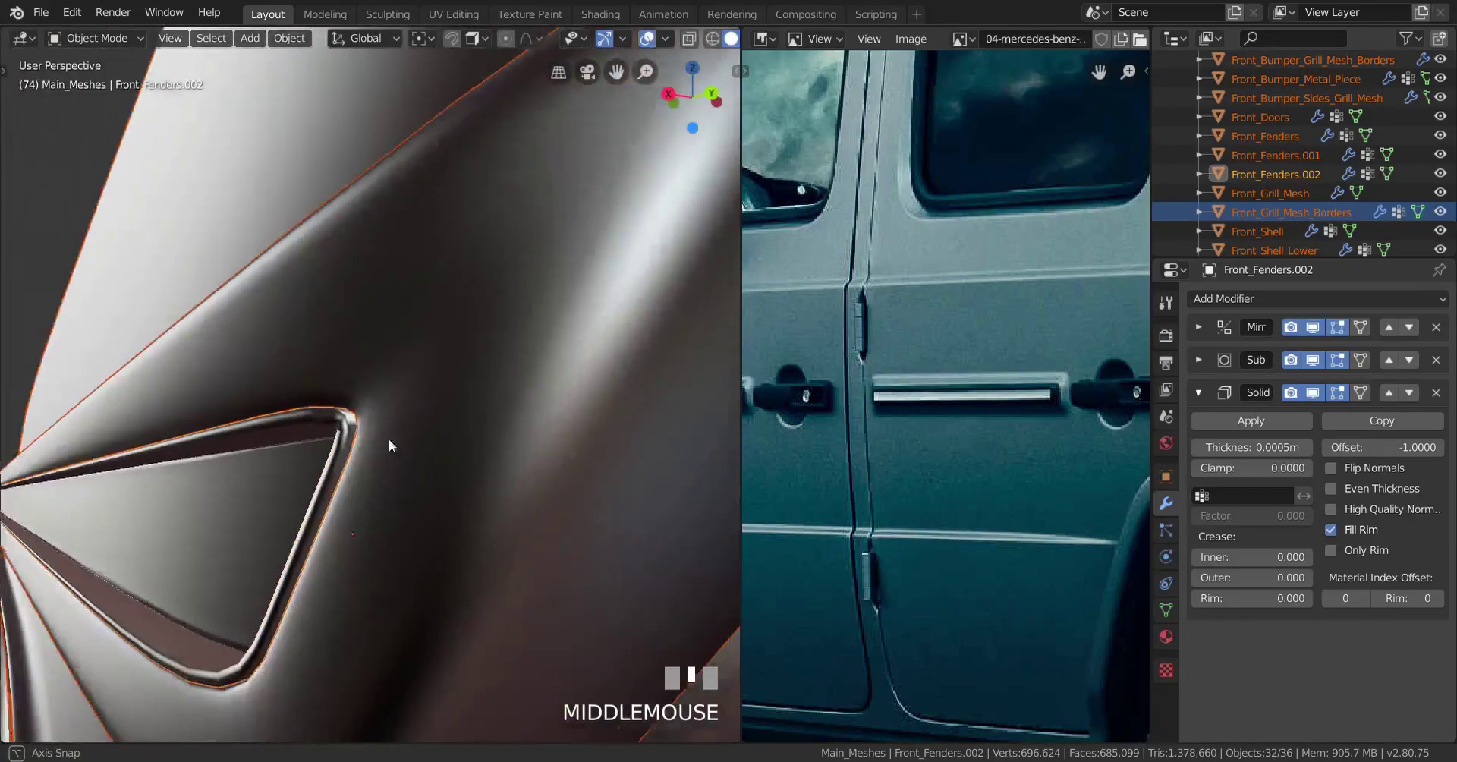
Step: Step back to view the fender and door with the trim halved to 0.0005 m thickness
key("a")
scroll("down", 3)
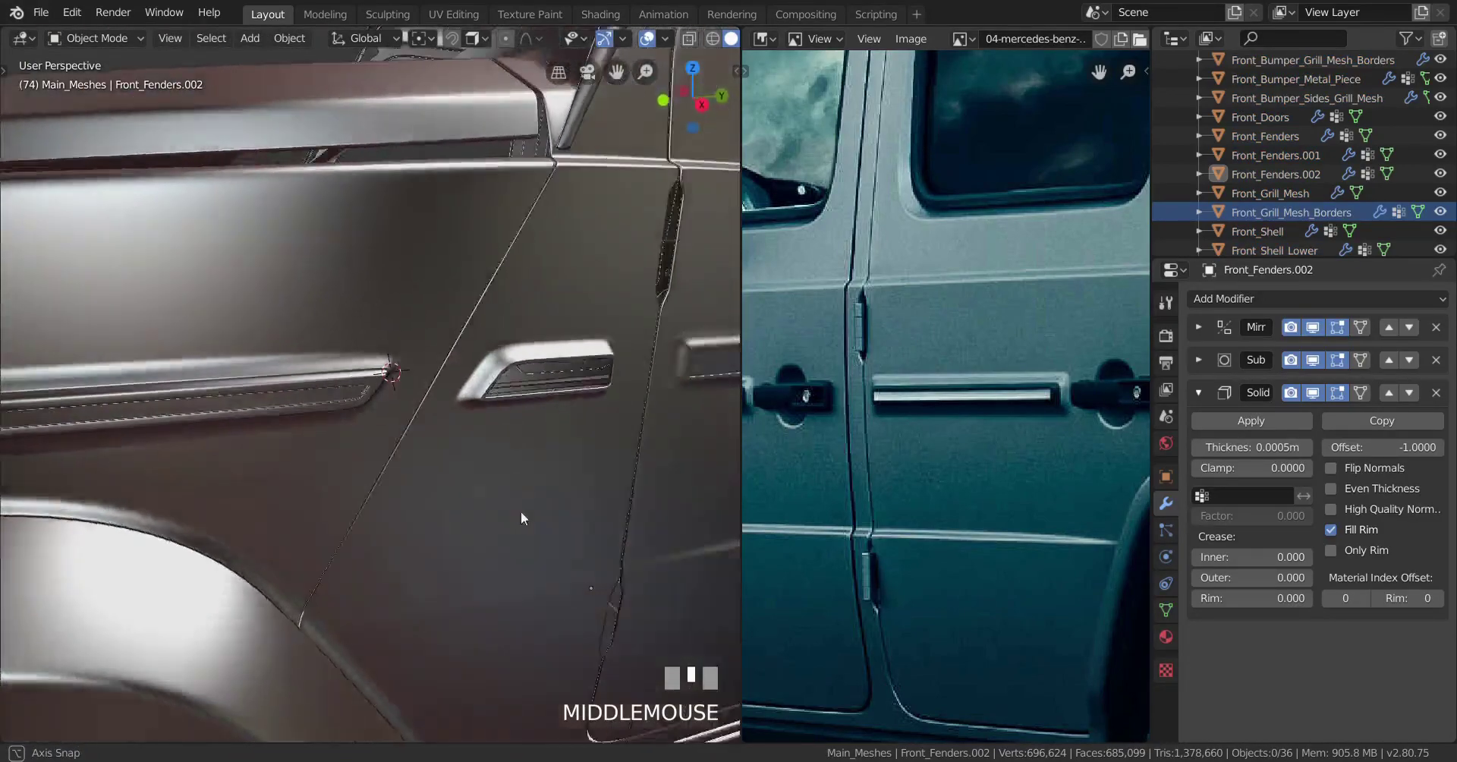
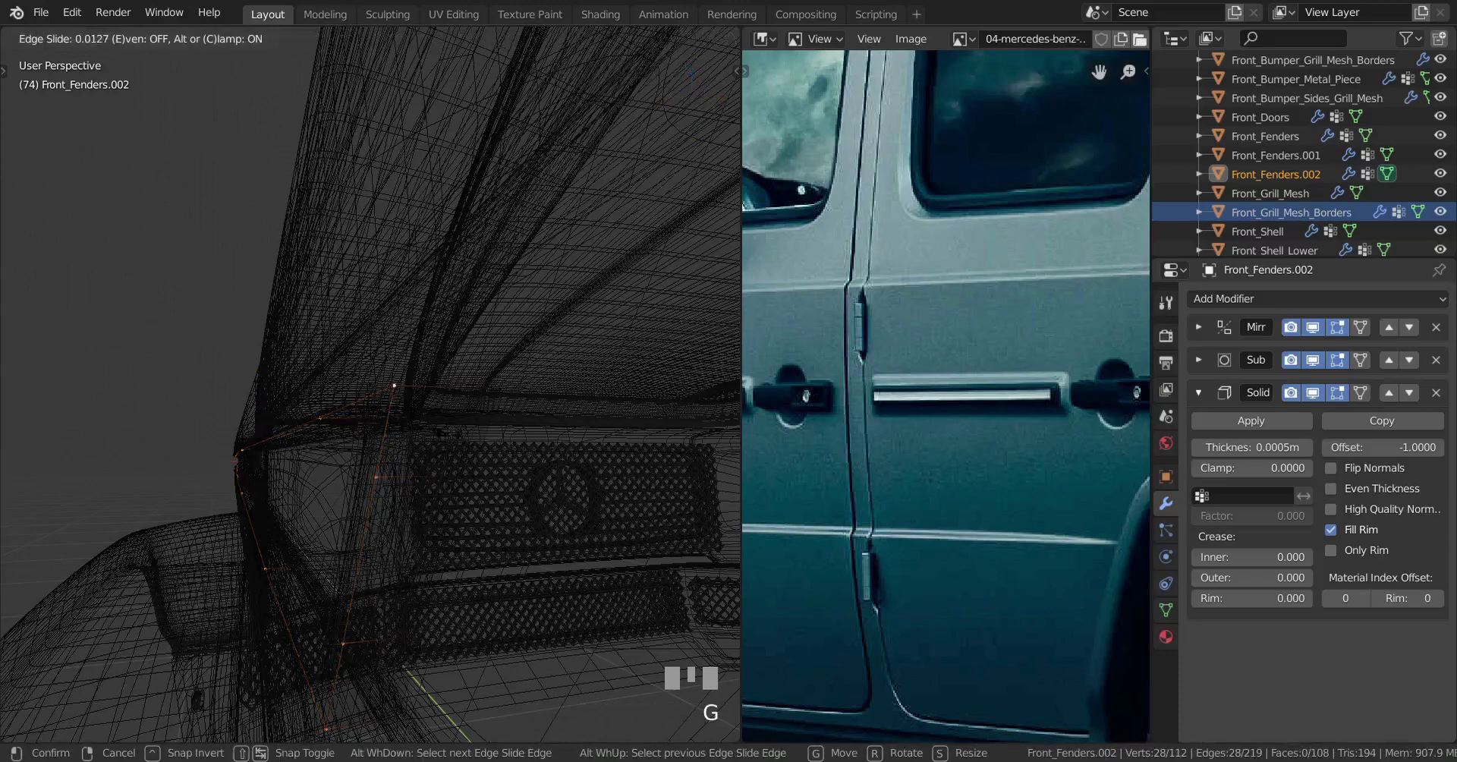
Step: Confirm the edge slide and add a loop cut (Ctrl+R) through the trim at the vent corner
left_click(243, 431)
scroll("up", 3)
key("ctrl+r")
left_click(388, 385)
right_click(386, 387)
scroll("down", 3)
key("z")
Step: Slide the corner edge along the trim to sharpen the corner and return to Object Mode
key("Tab")
left_click_drag(378, 459, 521, 446)
key("a")
scroll("down", 3)
scroll("up", 3)
scroll("up", 3)
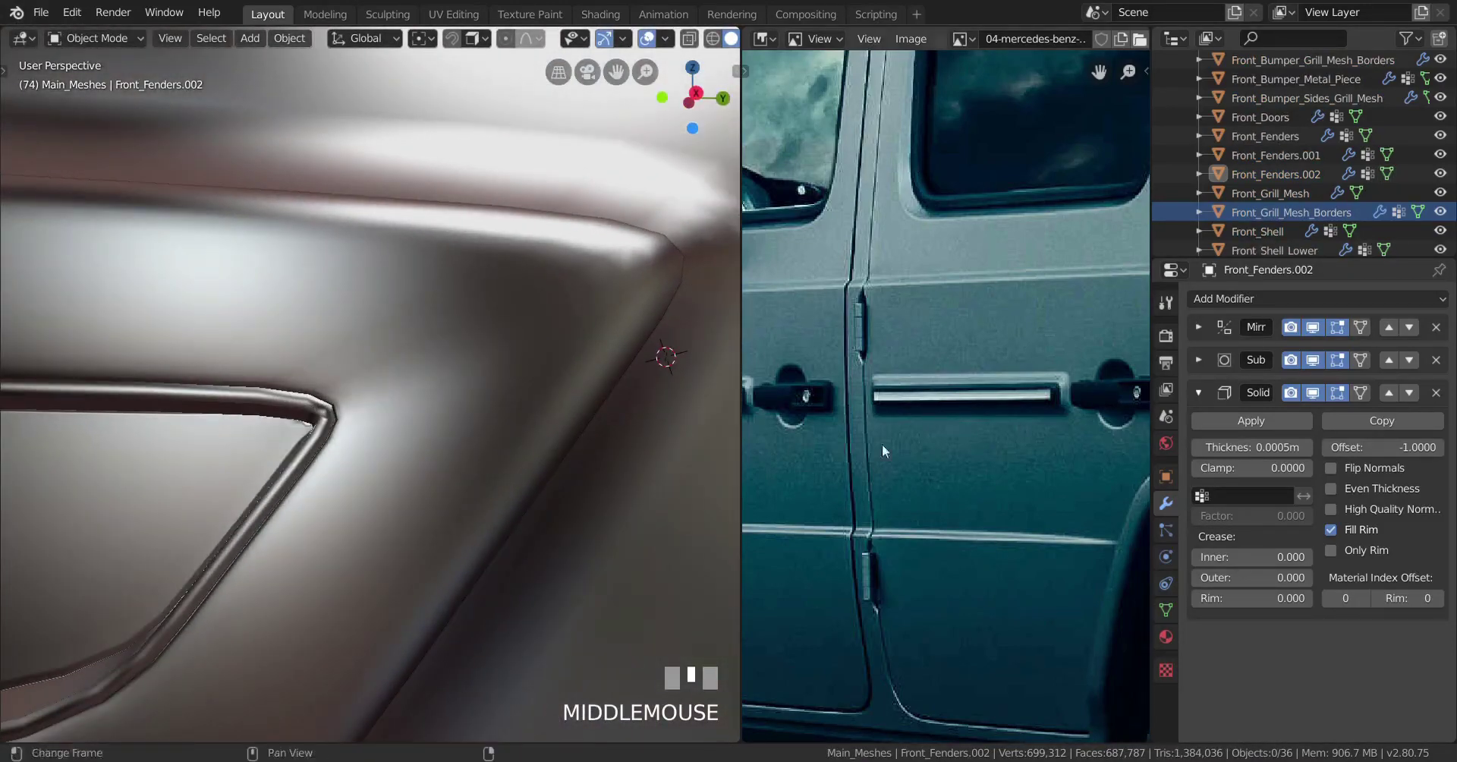
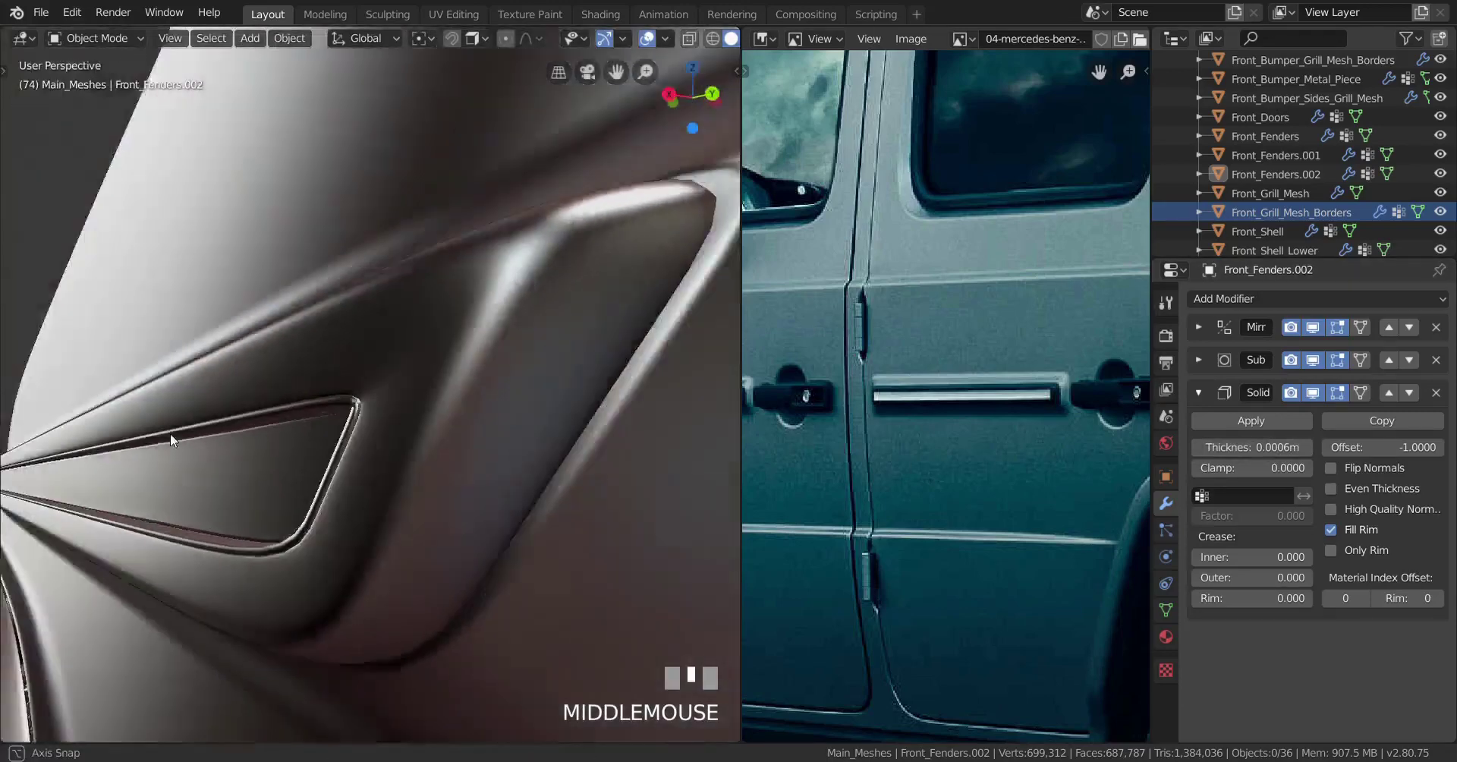
Step: Zoom in and out to inspect the 0.0006 m trim strip along the fender and door
scroll("down", 3)
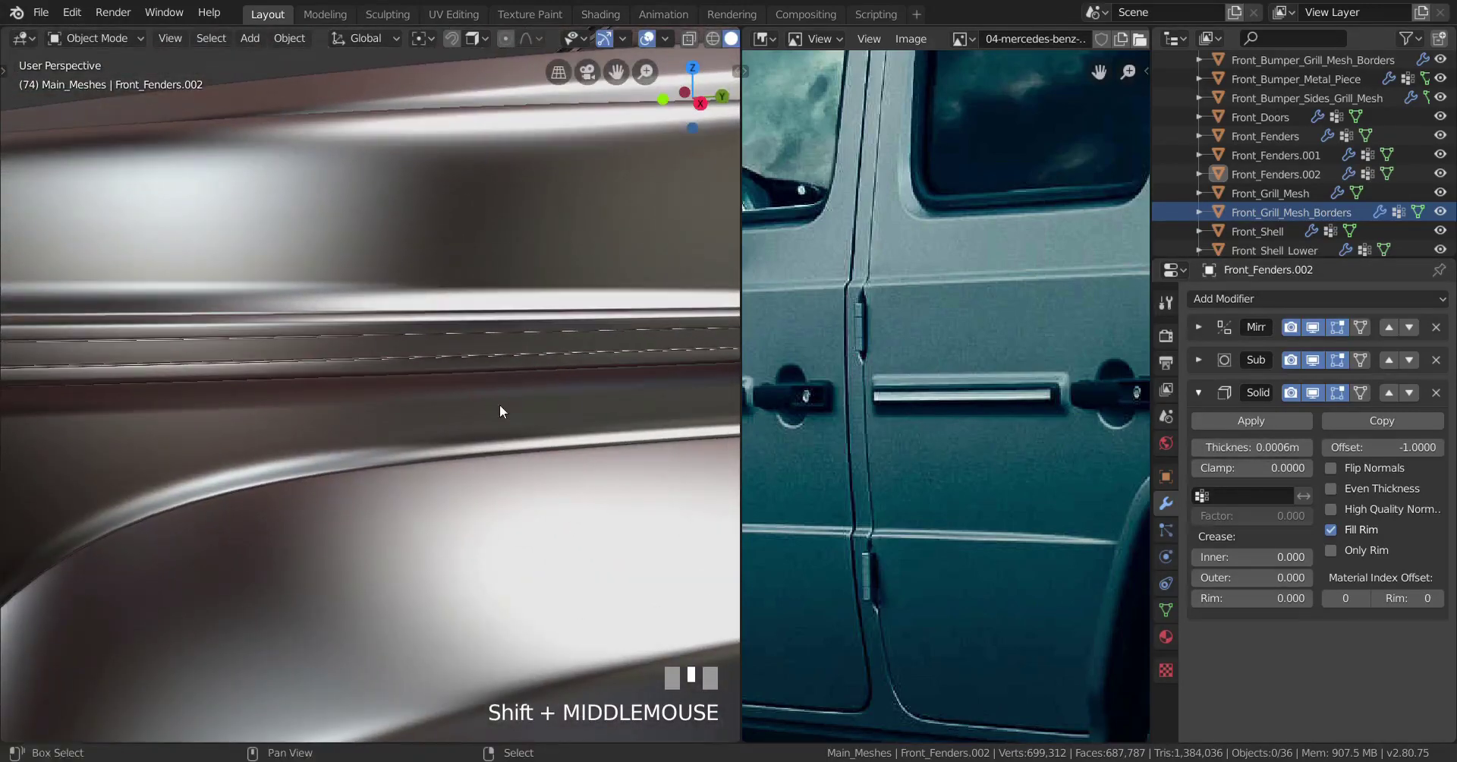
scroll("down", 3)
scroll("up", 3)
scroll("up", 3)
scroll("down", 3)
scroll("up", 3)
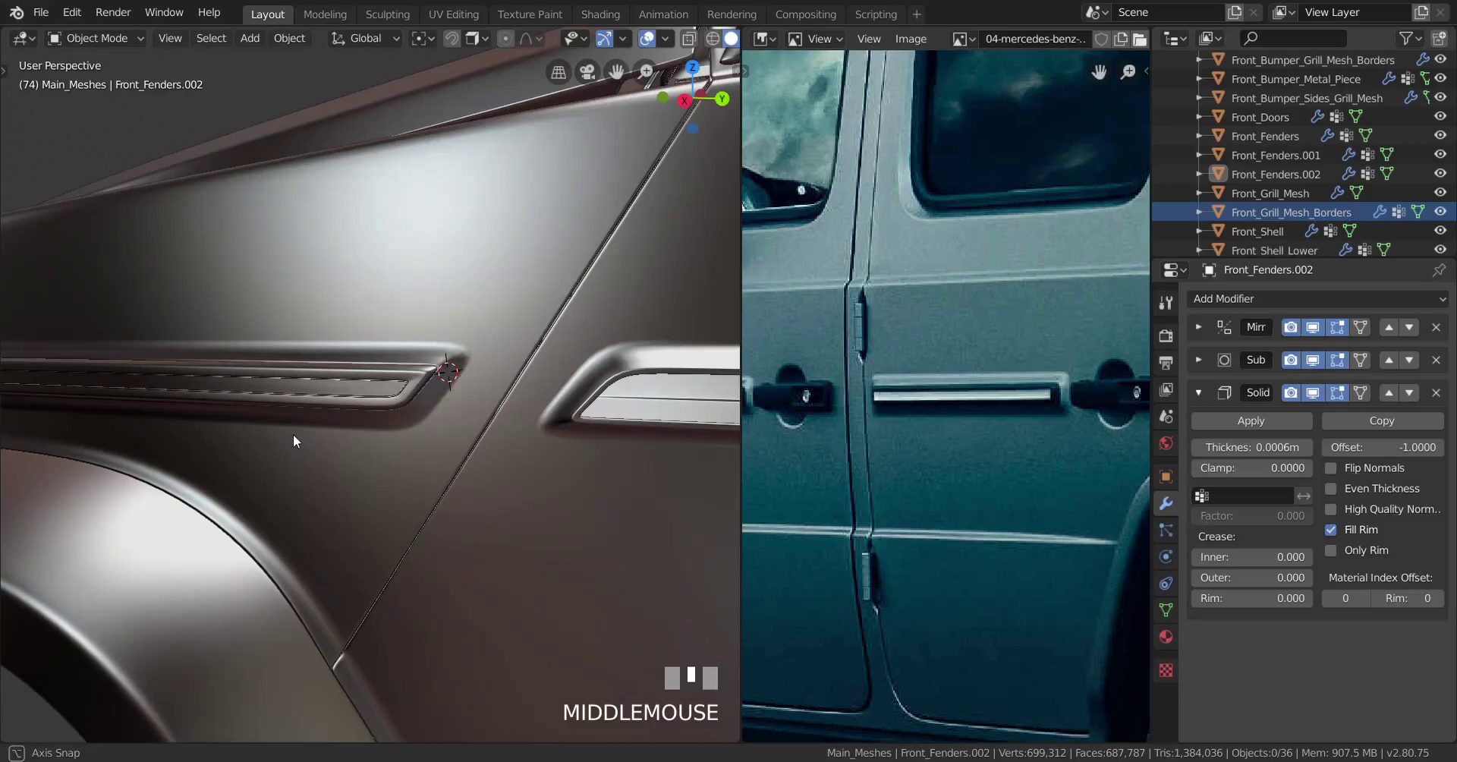
scroll("up", 3)
left_click_drag(356, 412, 367, 349)
right_click(366, 349)
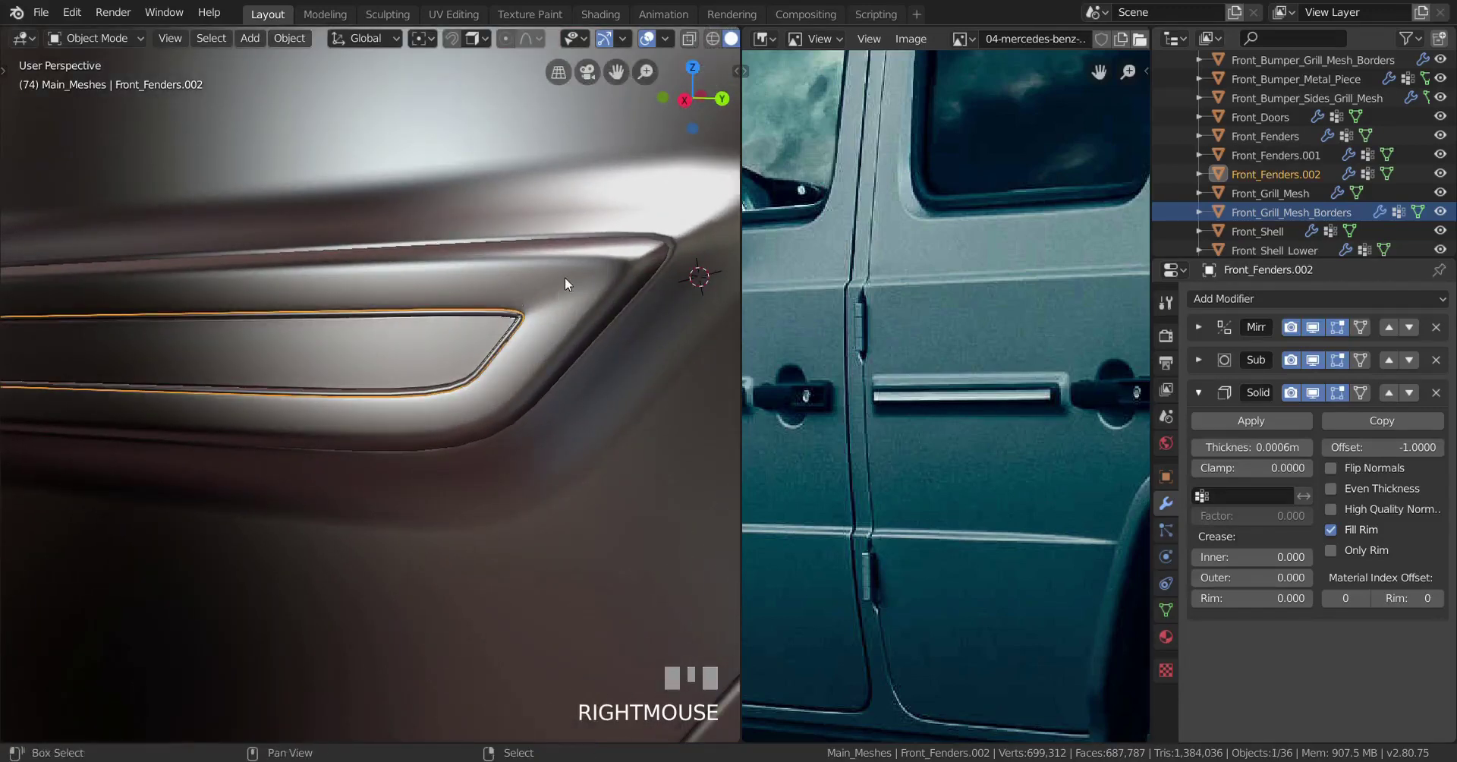
right_click(569, 281)
right_click(453, 347)
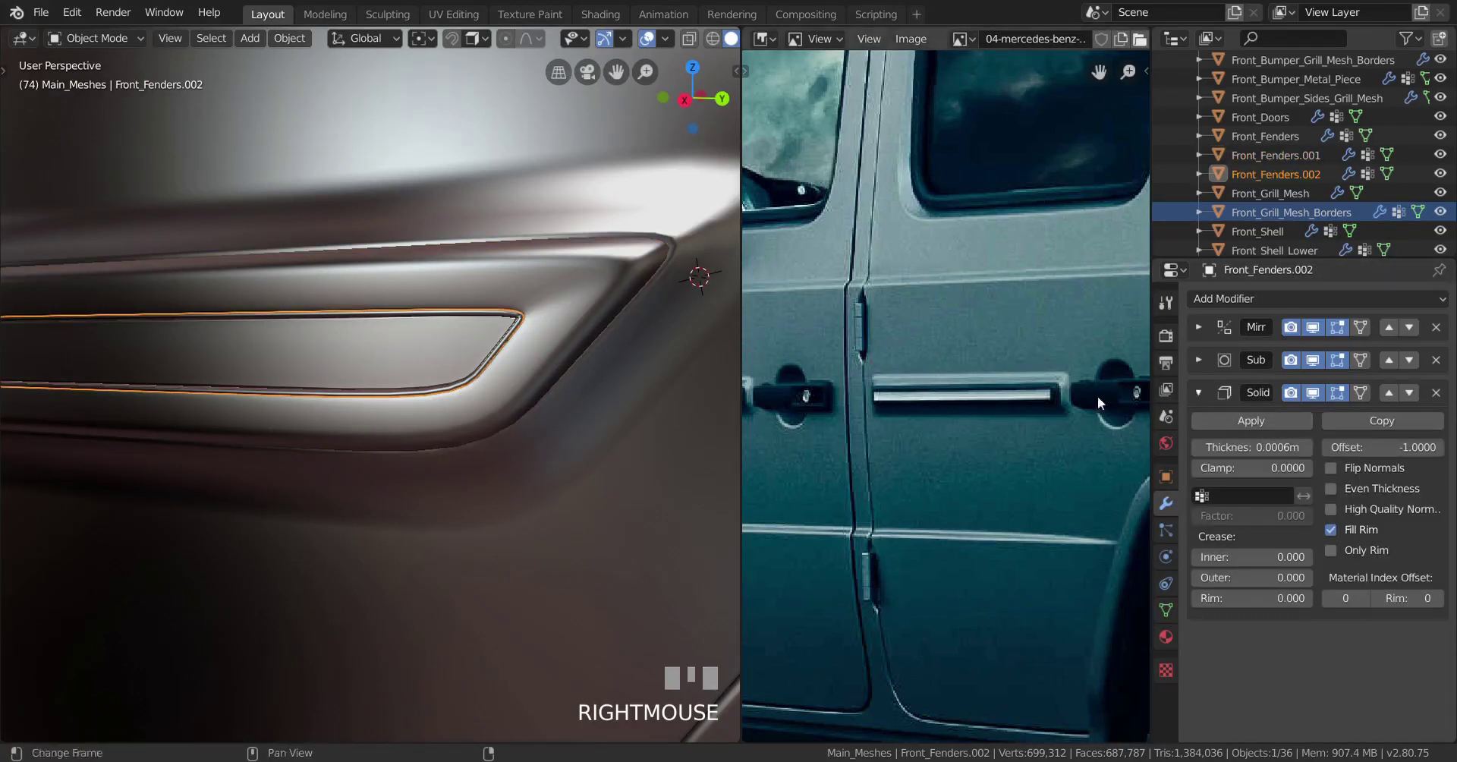
right_click(602, 285)
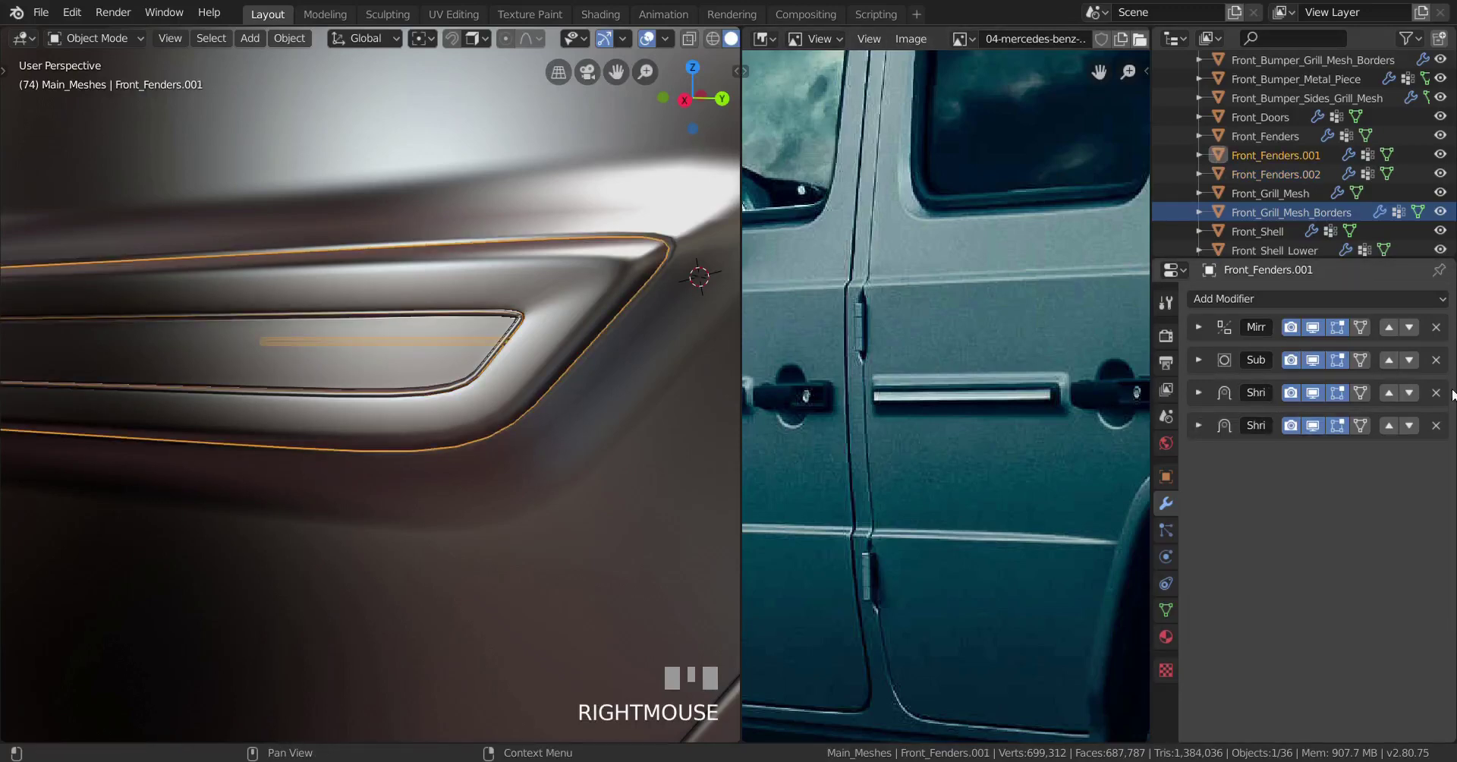
left_click(1444, 397)
scroll("down", 3)
left_click_drag(362, 410, 590, 387)
scroll("up", 3)
scroll("down", 3)
scroll("up", 3)
right_click(590, 387)
left_click_drag(546, 389, 363, 375)
scroll("down", 3)
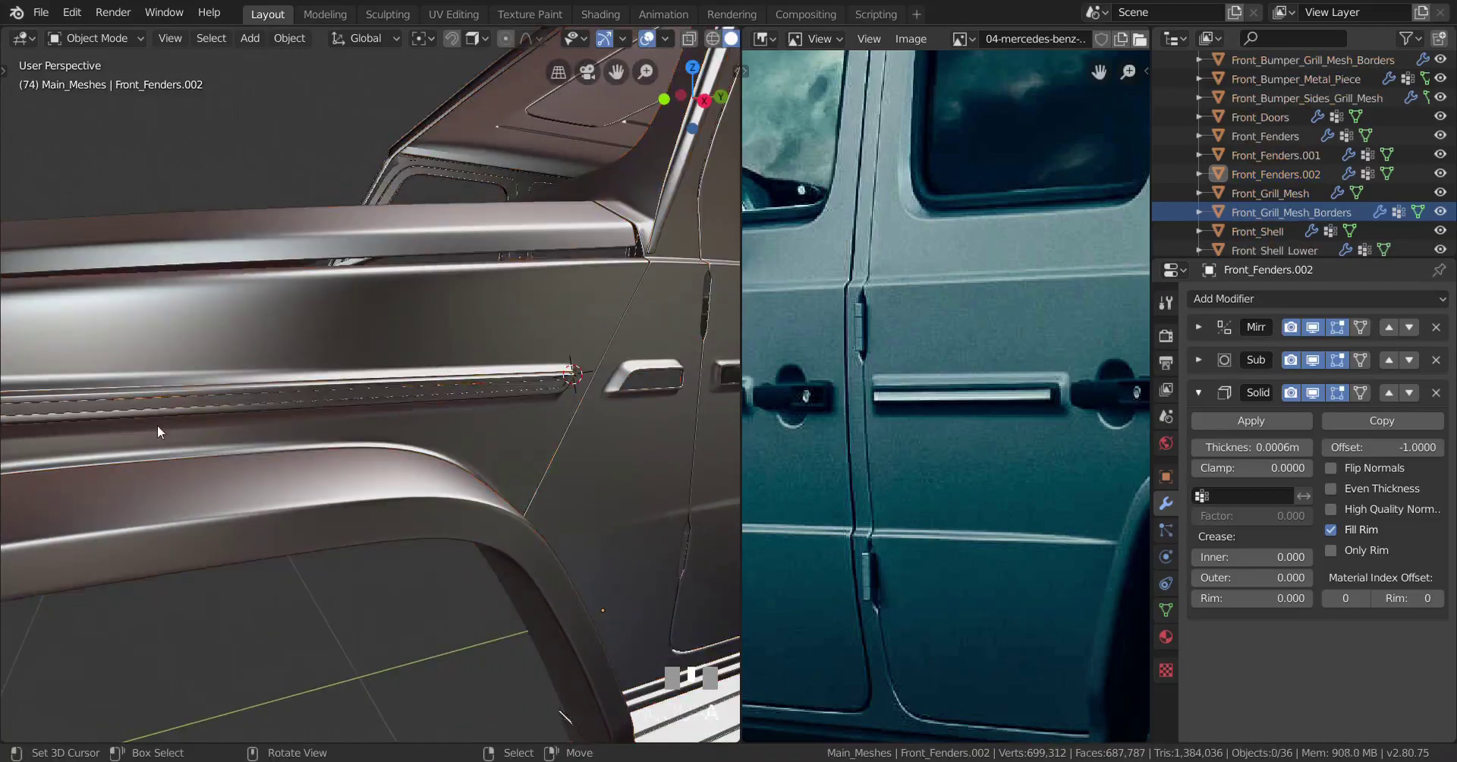